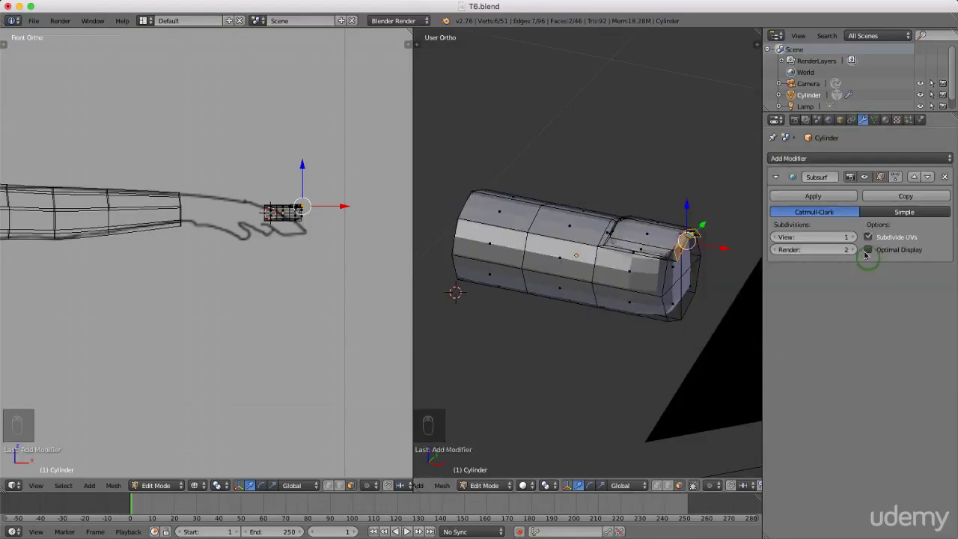
- Orbit around the subdivided finger to inspect the nail, then return to its side
drag(855, 239, 718, 319)
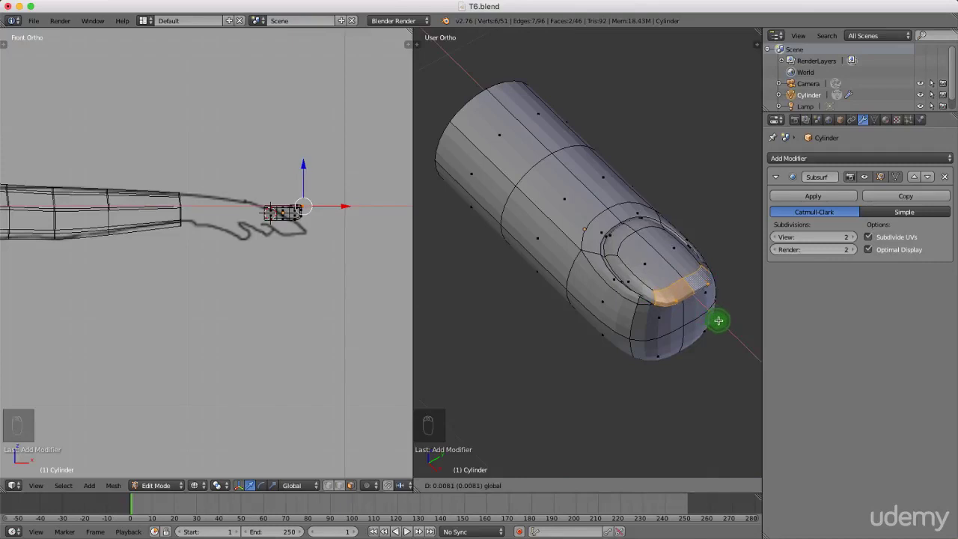
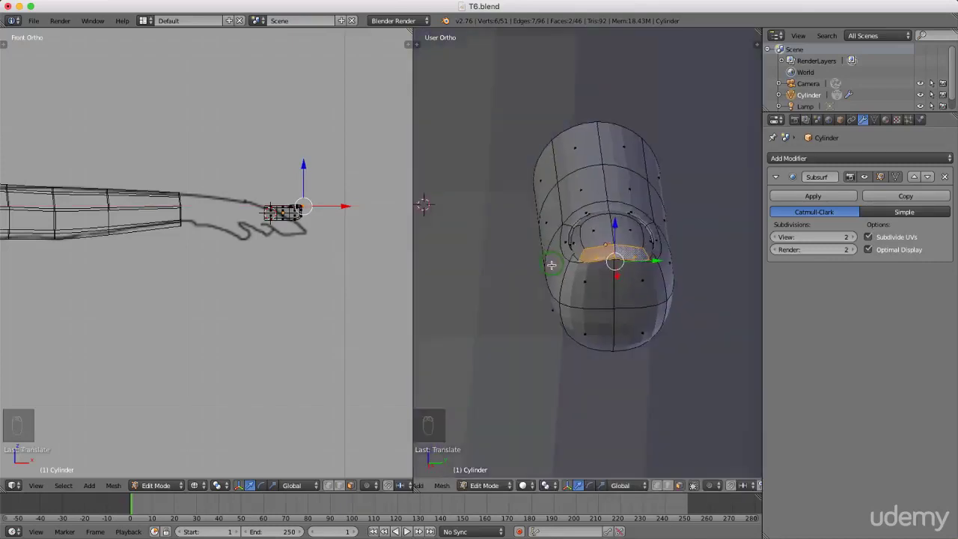
drag(666, 248, 600, 270)
- From top view, loop-cut new edge loops across the finger shaft and slide them into place
key(KP_7)
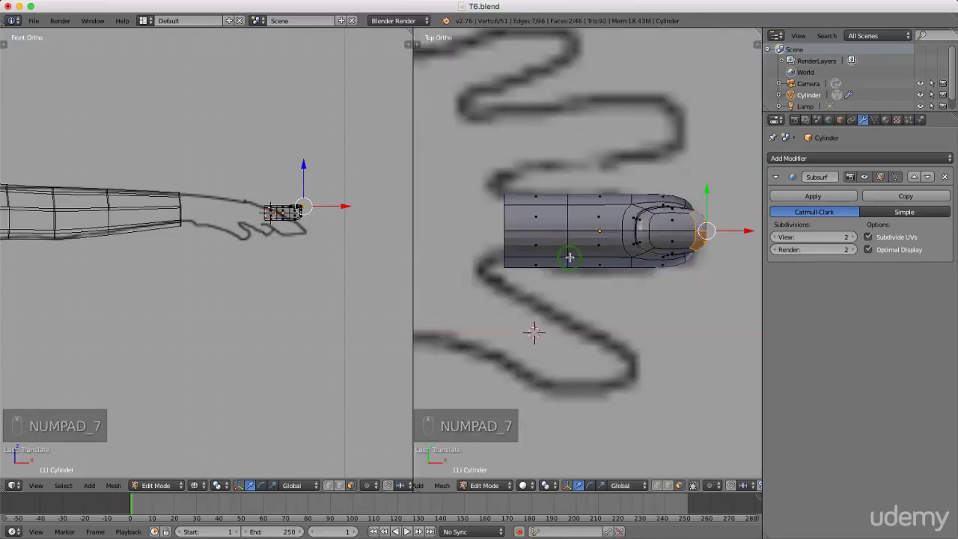
key(z)
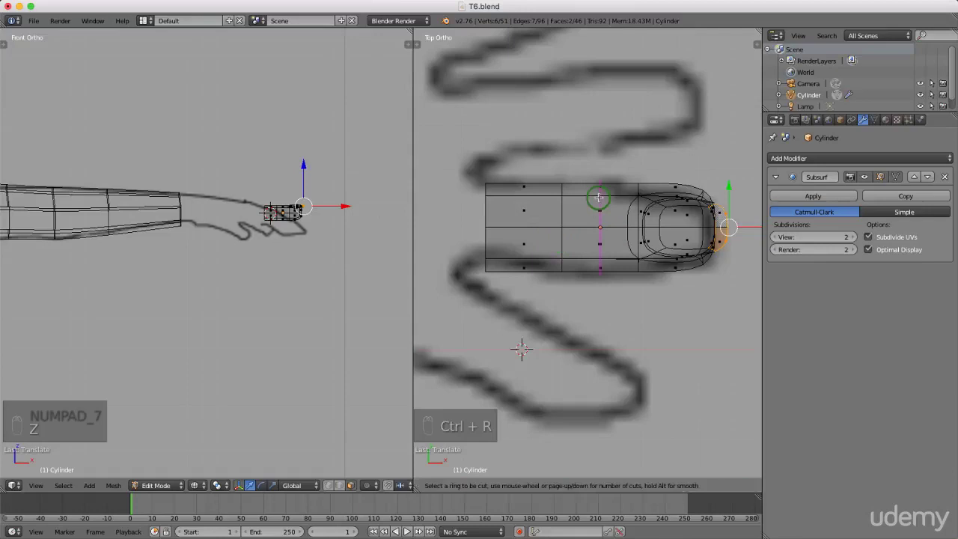
key(ctrl+r)
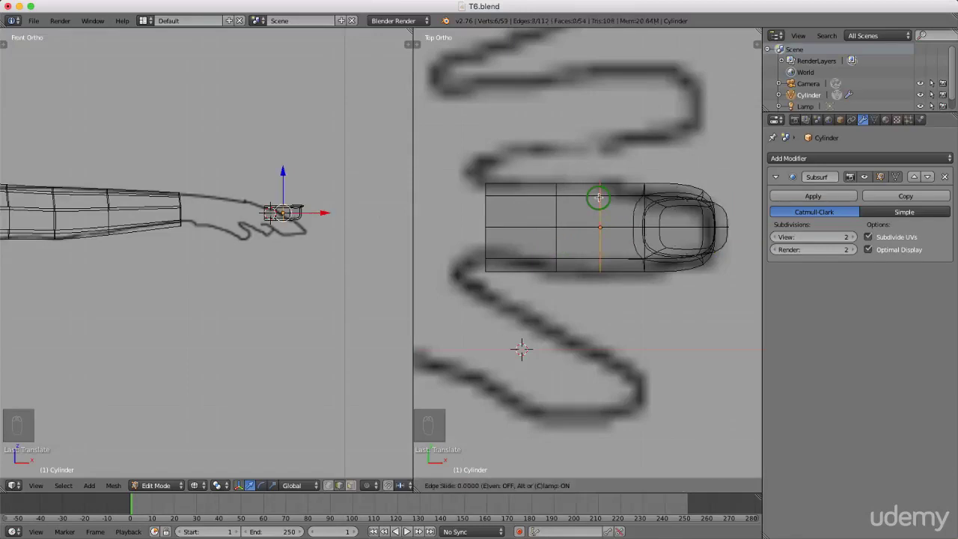
drag(599, 197, 532, 341)
key(ctrl+r)
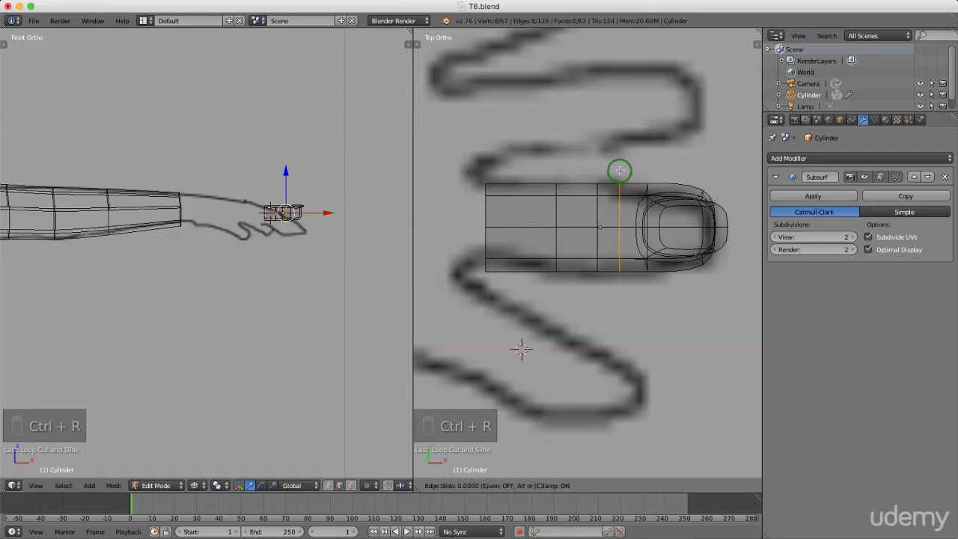
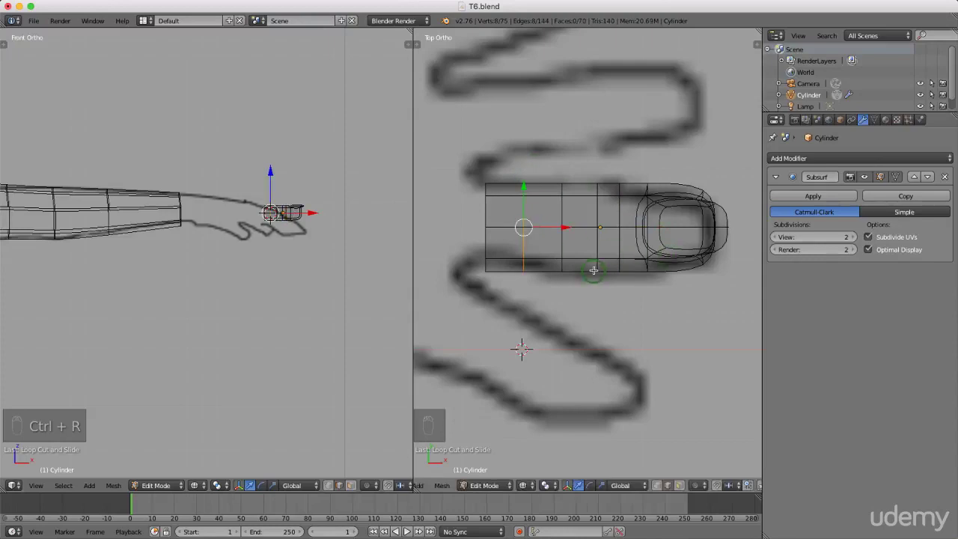
key(KP_1)
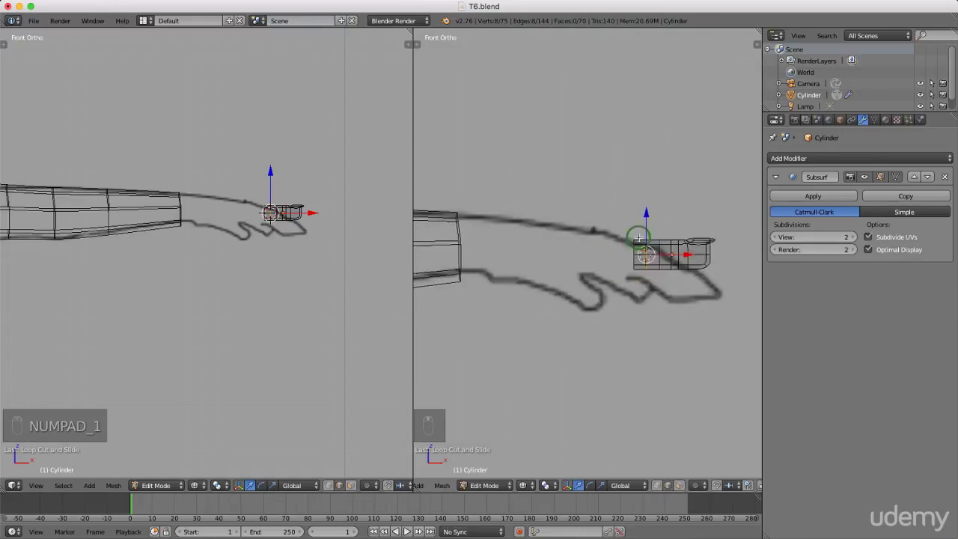
- Clear the selection, then select the entire finger mesh
key(a)
key(a)
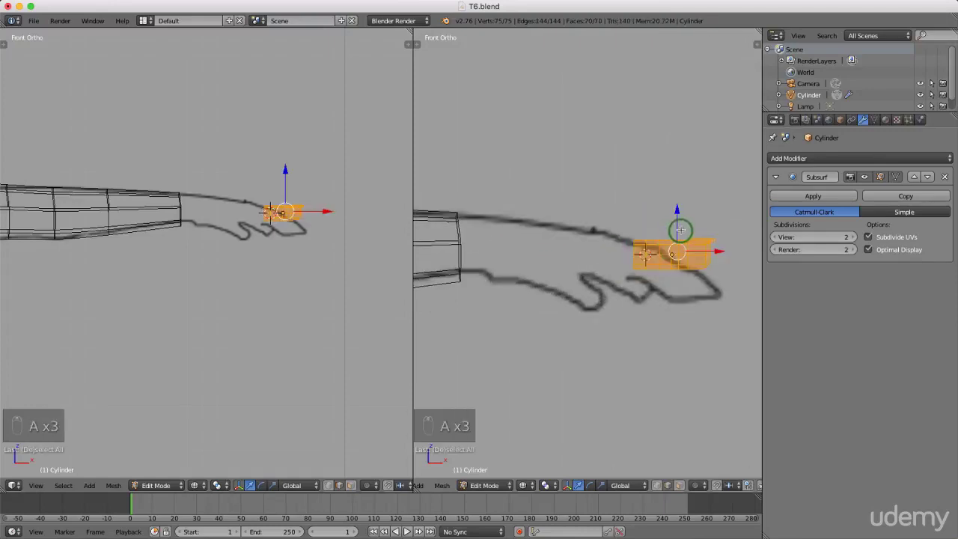
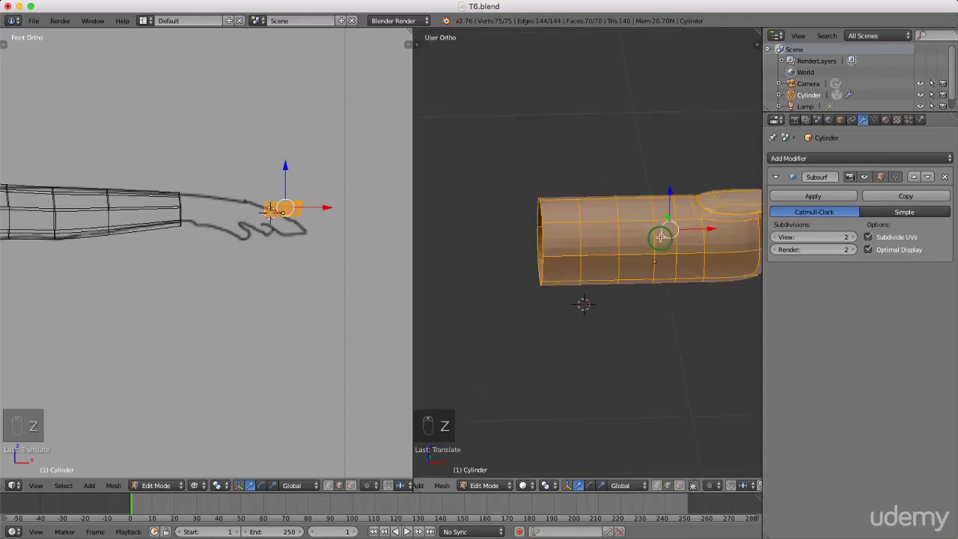
- Cut one more edge loop across the finger shaft from the side view
drag(646, 262, 590, 200)
key(ctrl+r)
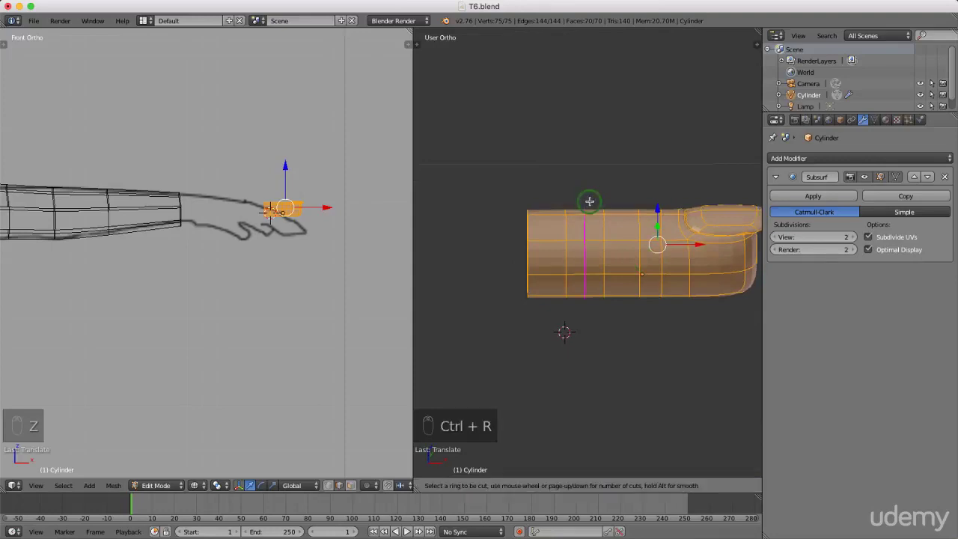
drag(589, 201, 648, 261)
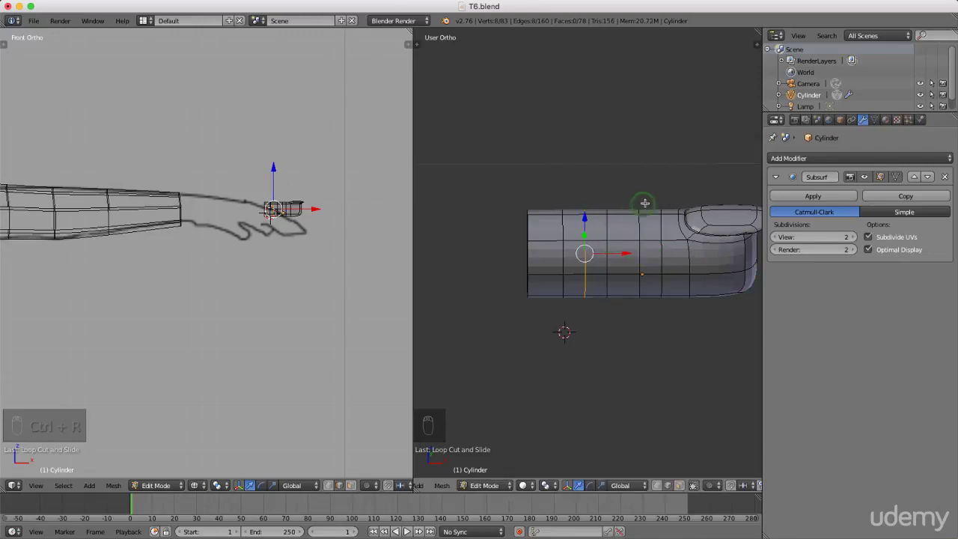
- Scale individual edge loops, including the one near the nail, to shape the joints
key(s)
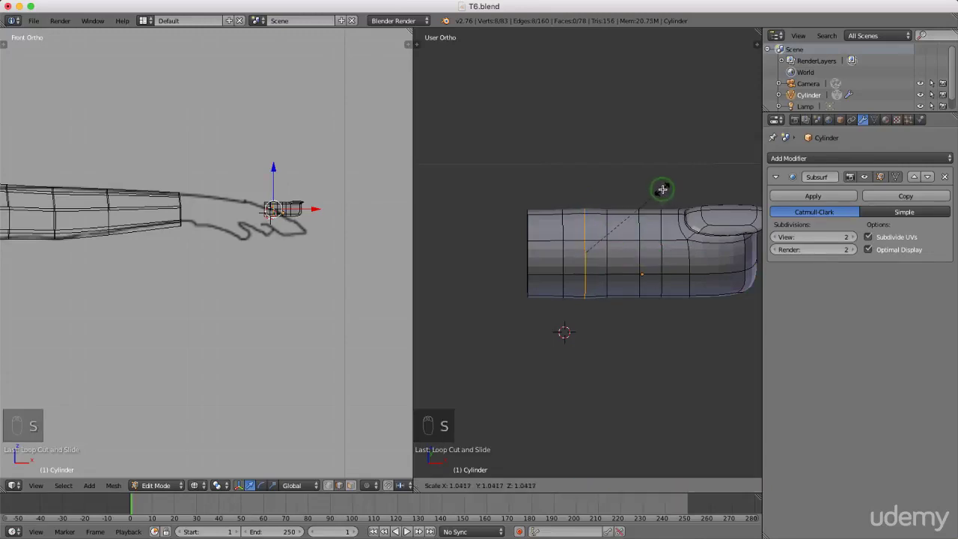
drag(267, 211, 276, 211)
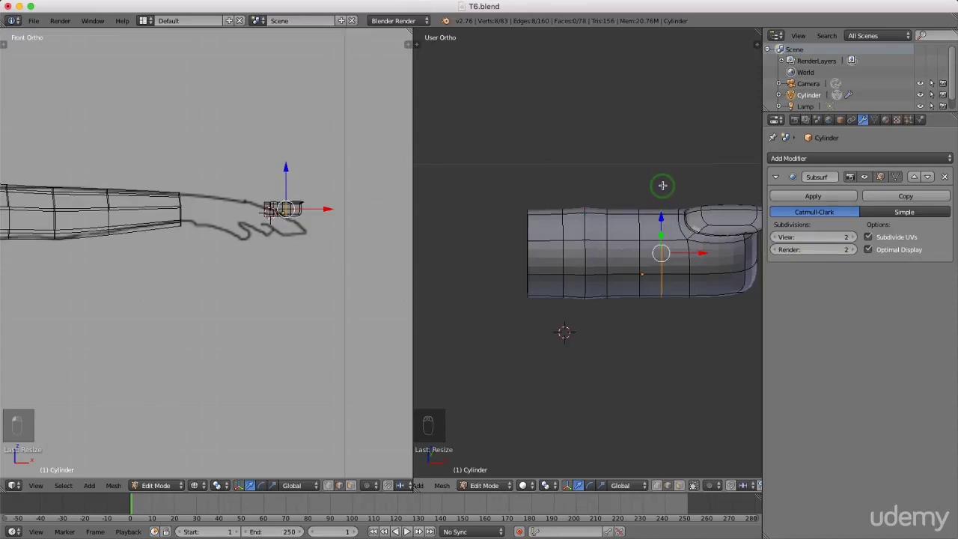
key(s)
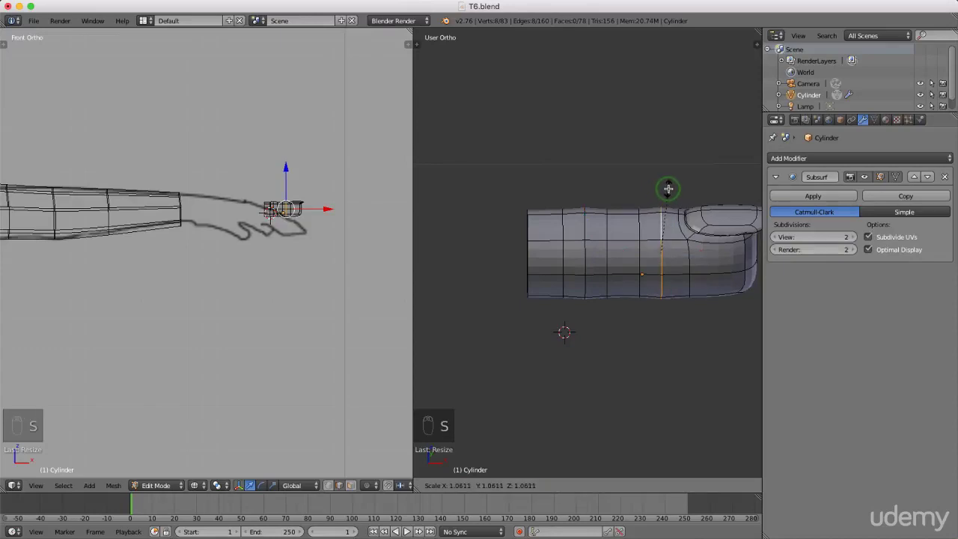
drag(620, 221, 557, 316)
key(KP_7)
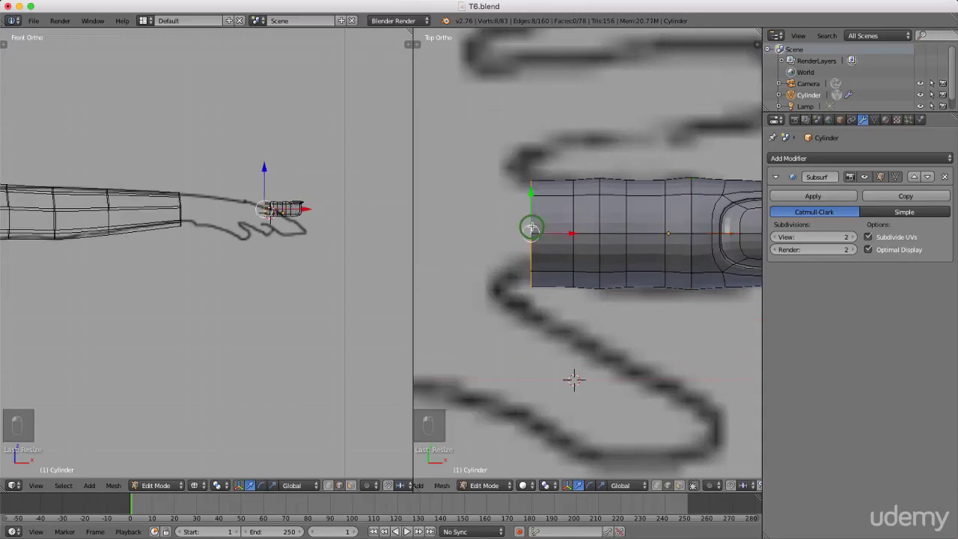
- Snap the 3D cursor to the finger's base loop and widen the top view area
key(shift+s)
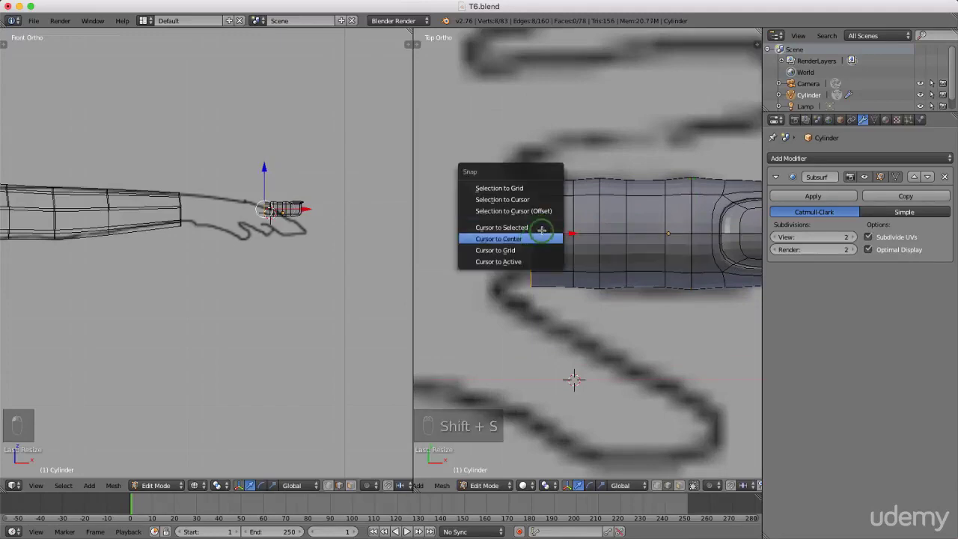
key(shift+s)
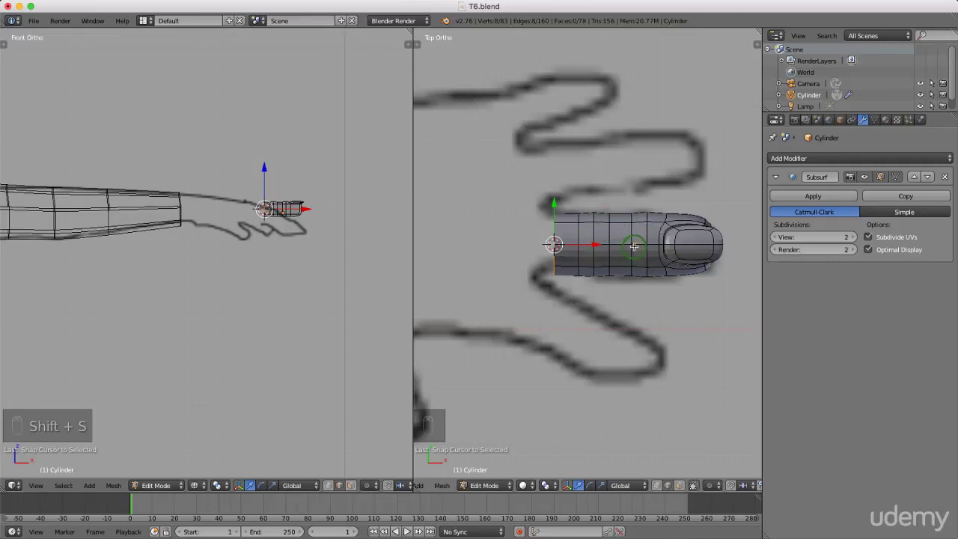
drag(411, 261, 253, 283)
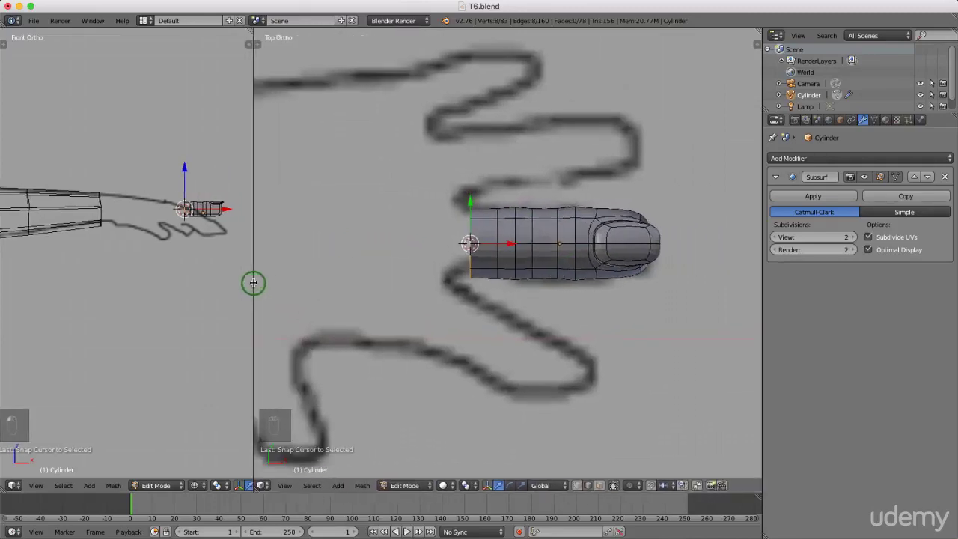
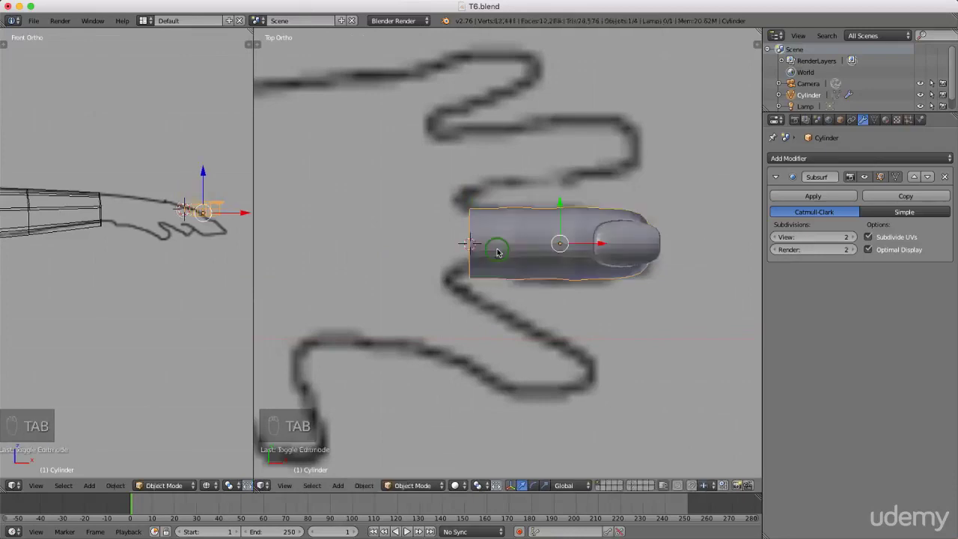
- Bring up the Tool Shelf to set the finger's origin to the 3D cursor
key(t)
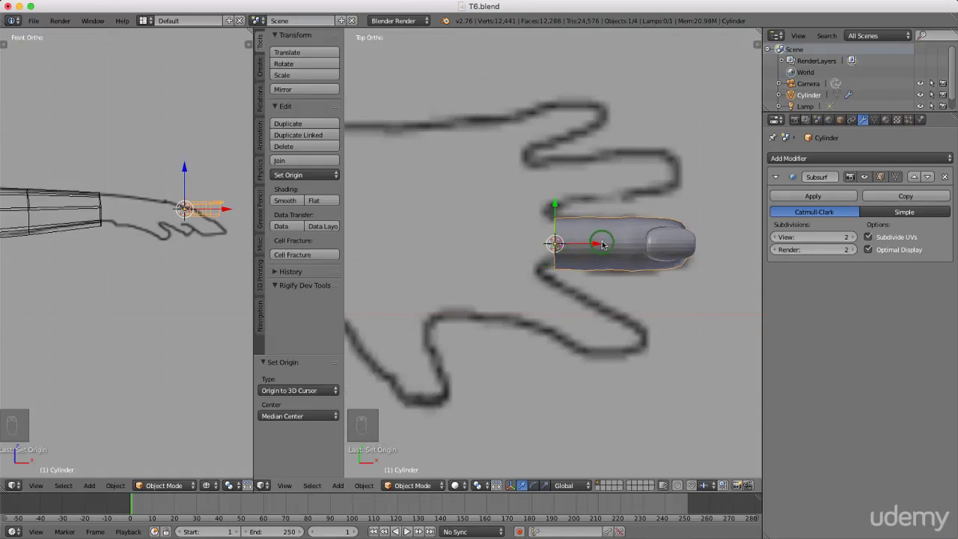
- Duplicate the finger, rotate the copy slightly and make it a bit smaller
key(shift+d)
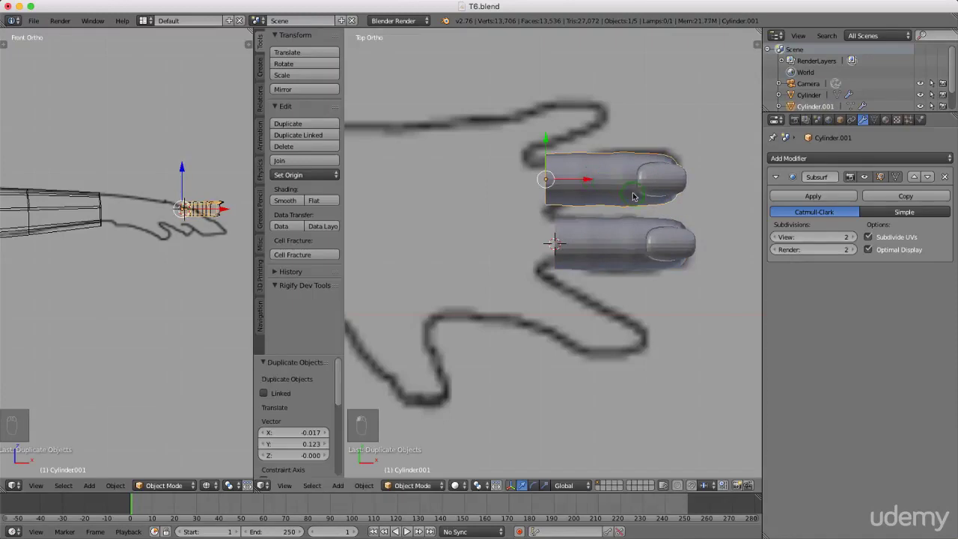
key(r)
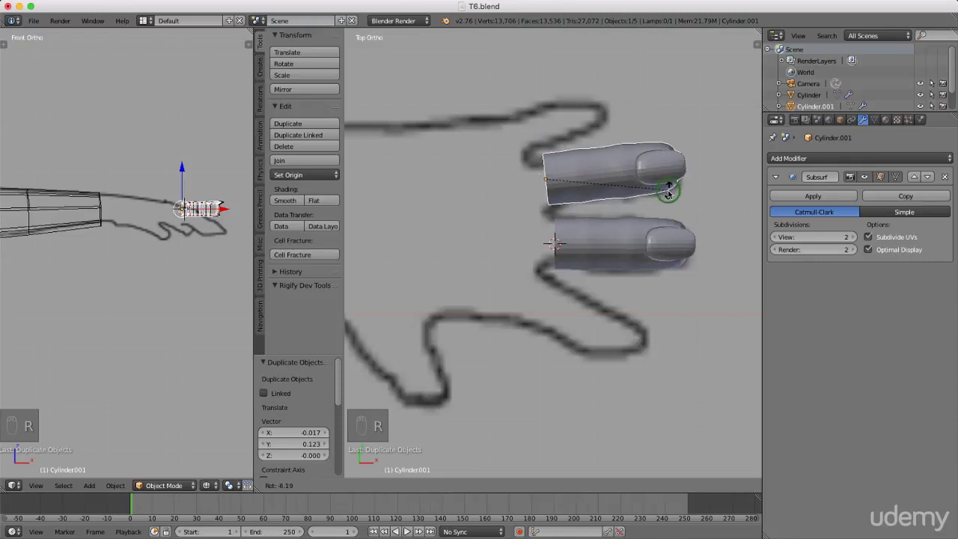
drag(616, 179, 526, 145)
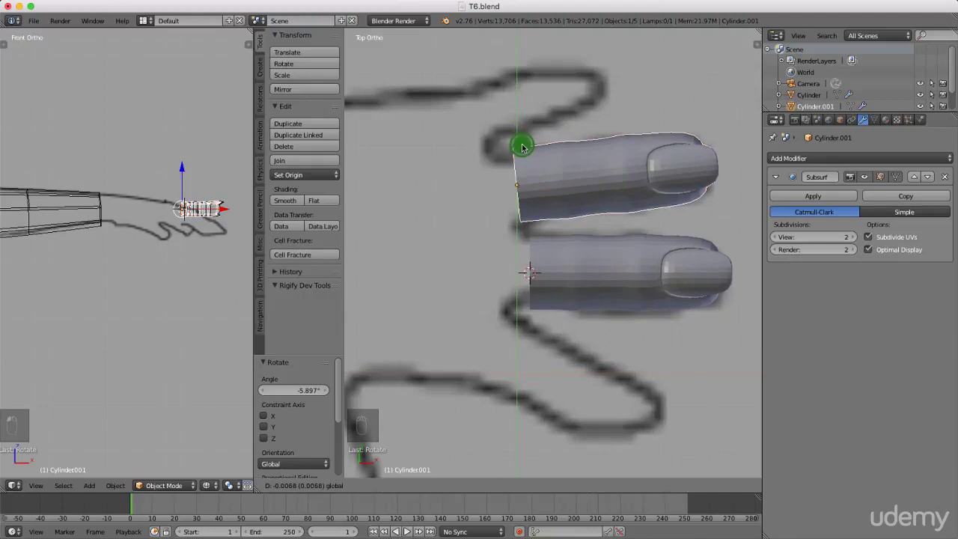
key(s)
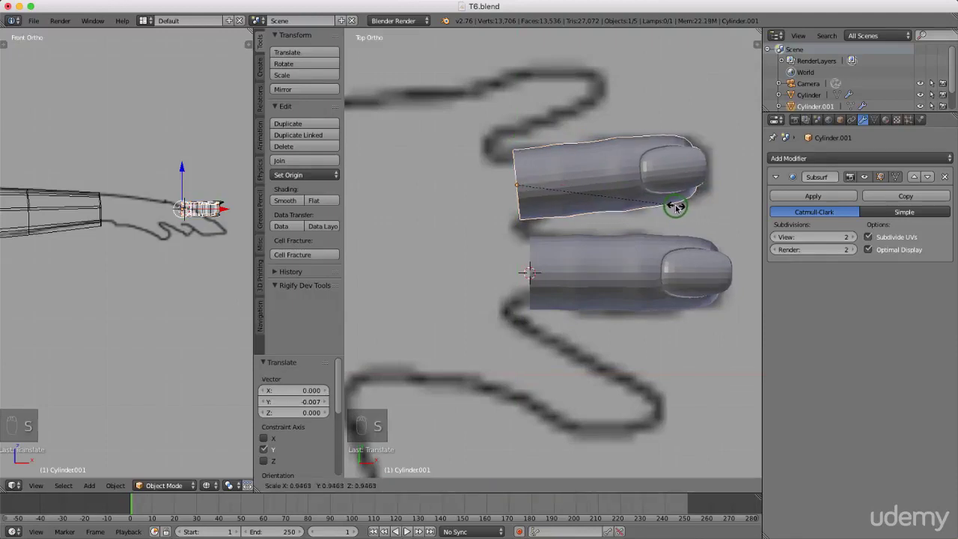
- Move the copied finger parallel to and just above the original, adjusting its size
drag(676, 207, 654, 186)
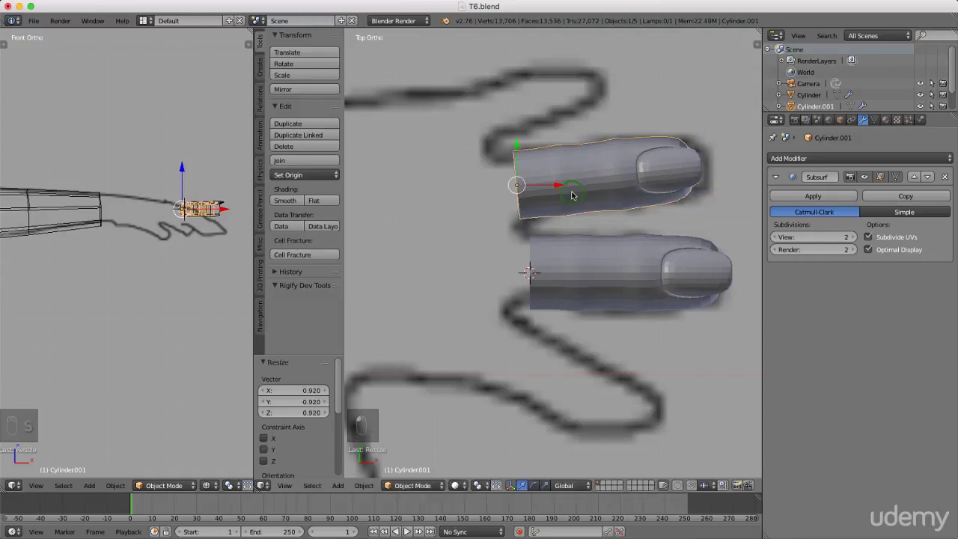
middle_click(520, 145)
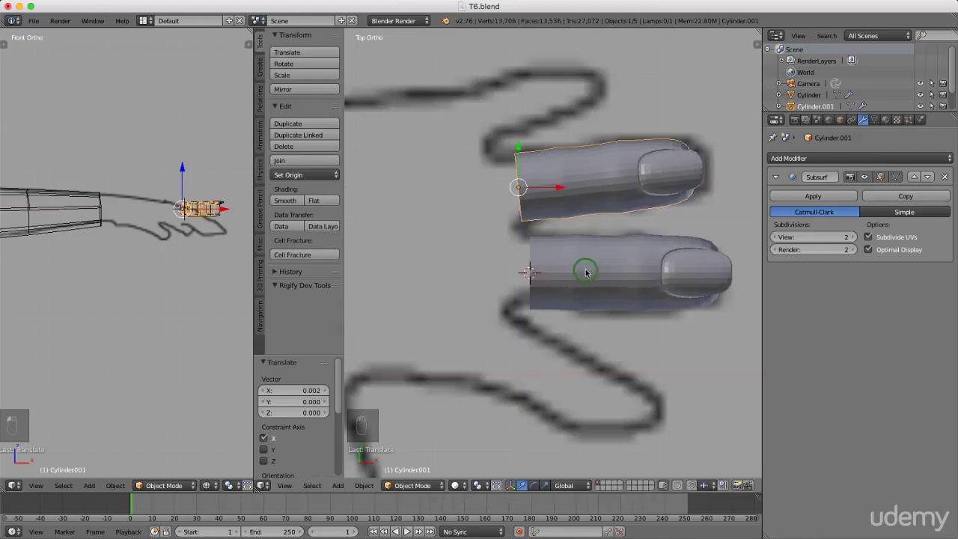
key(s)
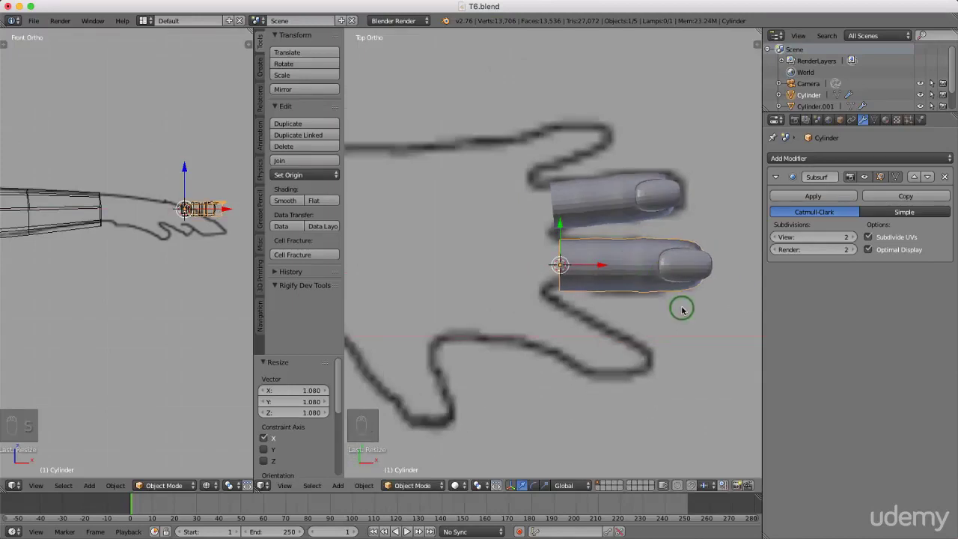
- Duplicate a third finger, tilt it downward and place it below the other two
key(shift+d)
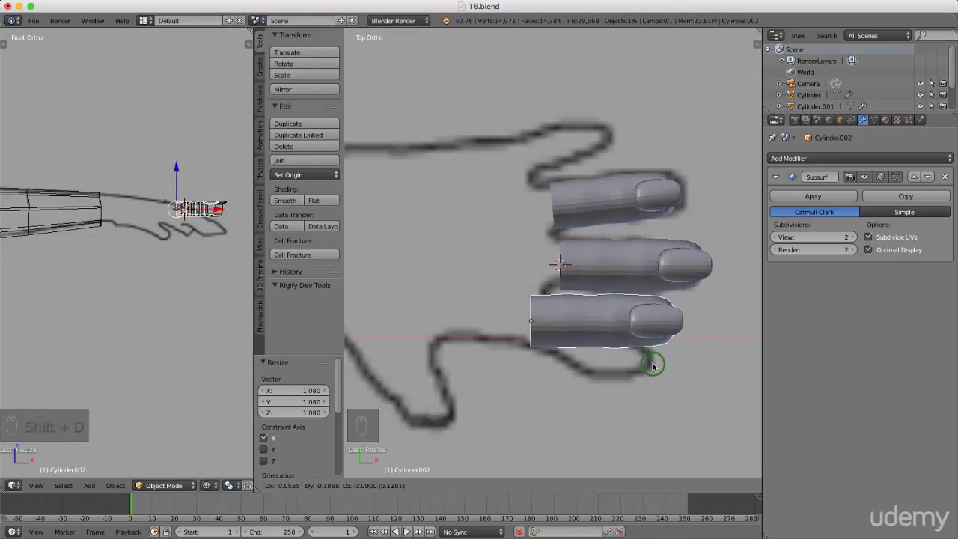
key(r)
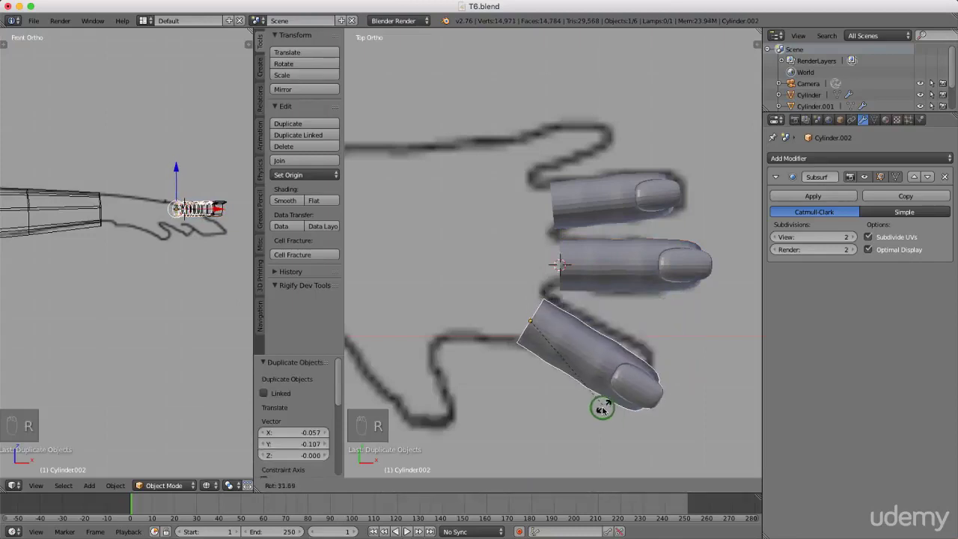
drag(602, 390, 615, 352)
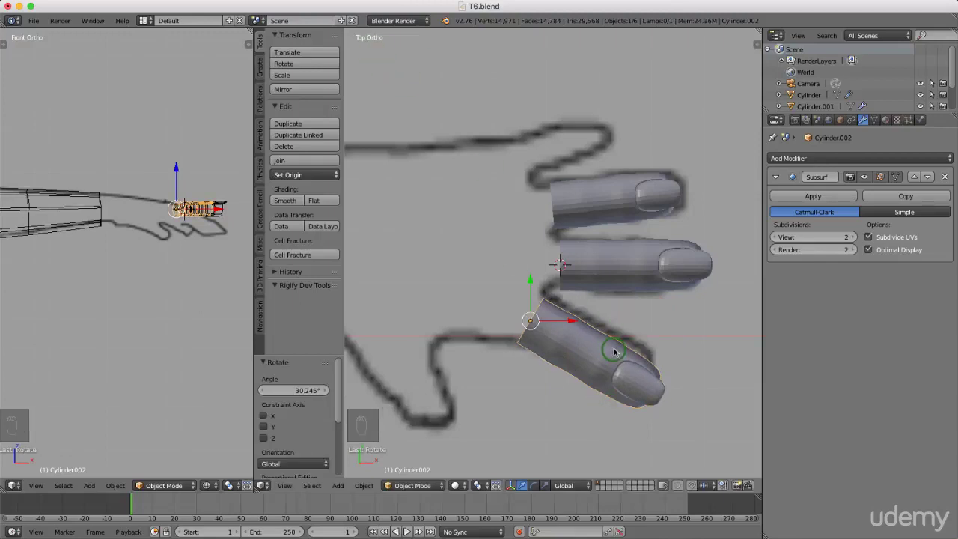
key(KP_7)
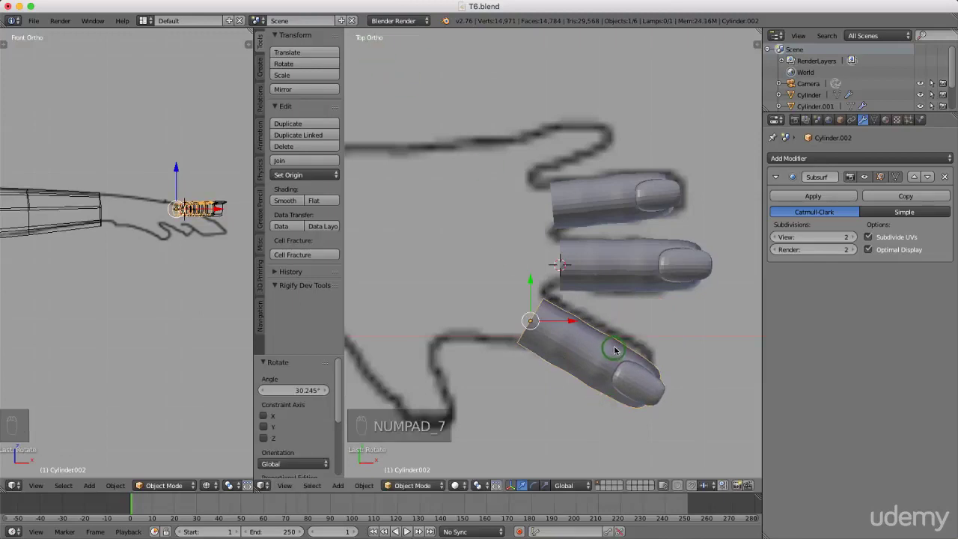
key(KP_5)
key(KP_5)
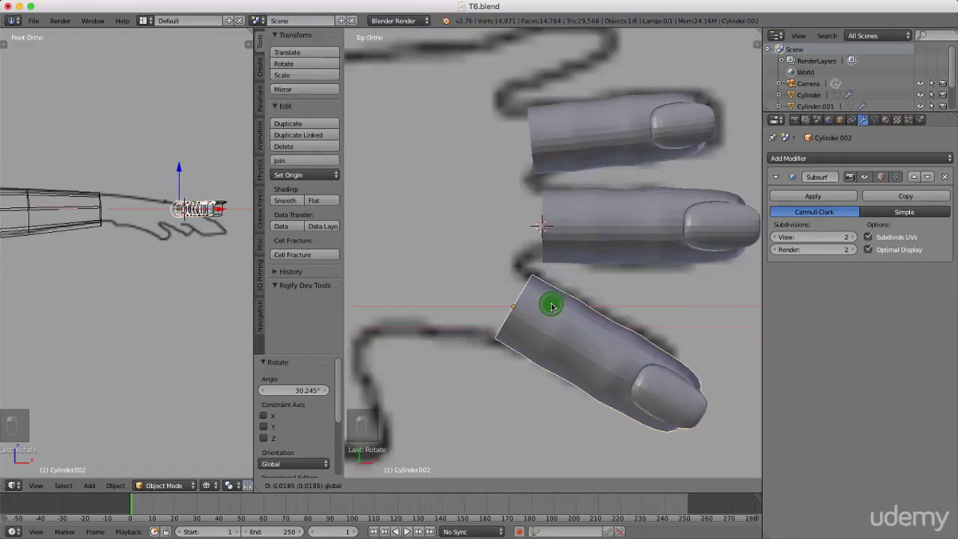
click(516, 284)
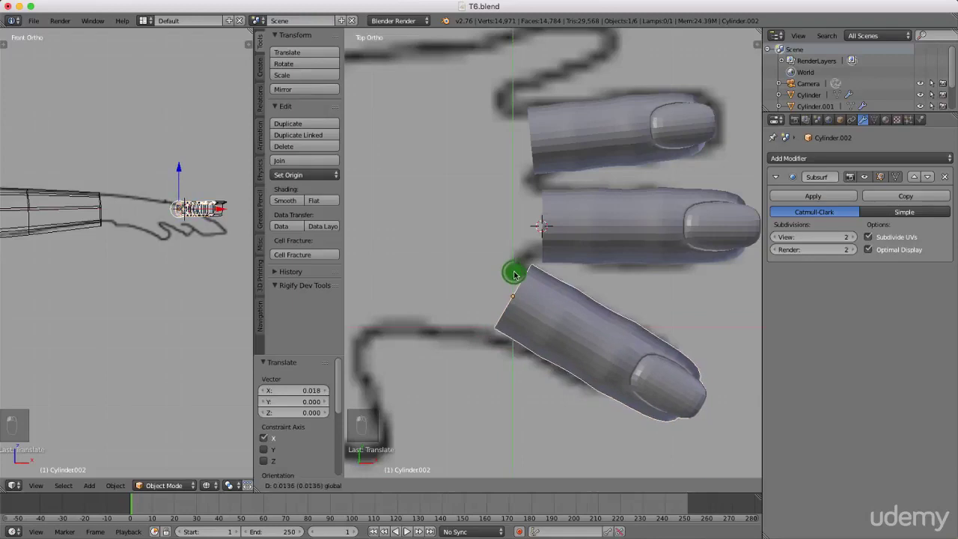
click(553, 301)
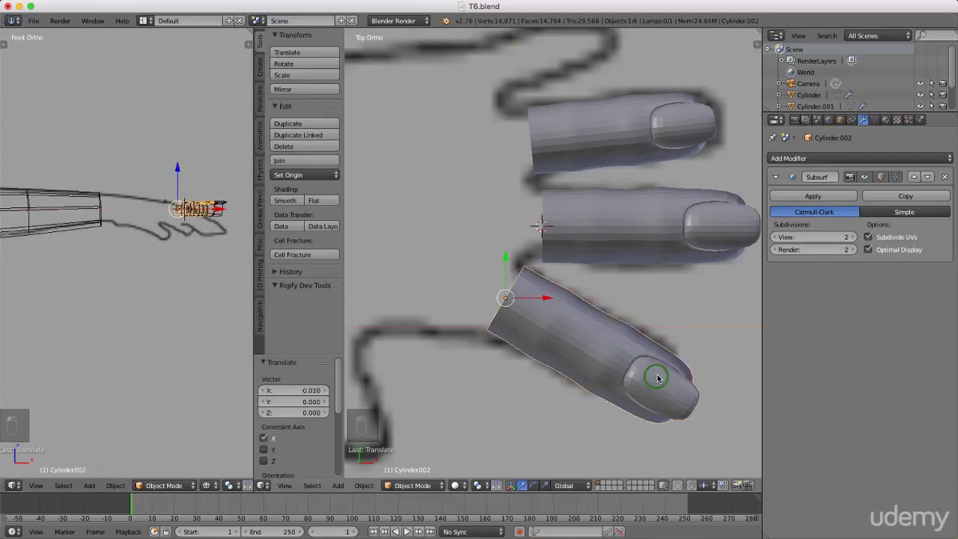
- Refine the third finger's rotation, size and placement, then begin resizing the middle finger
key(r)
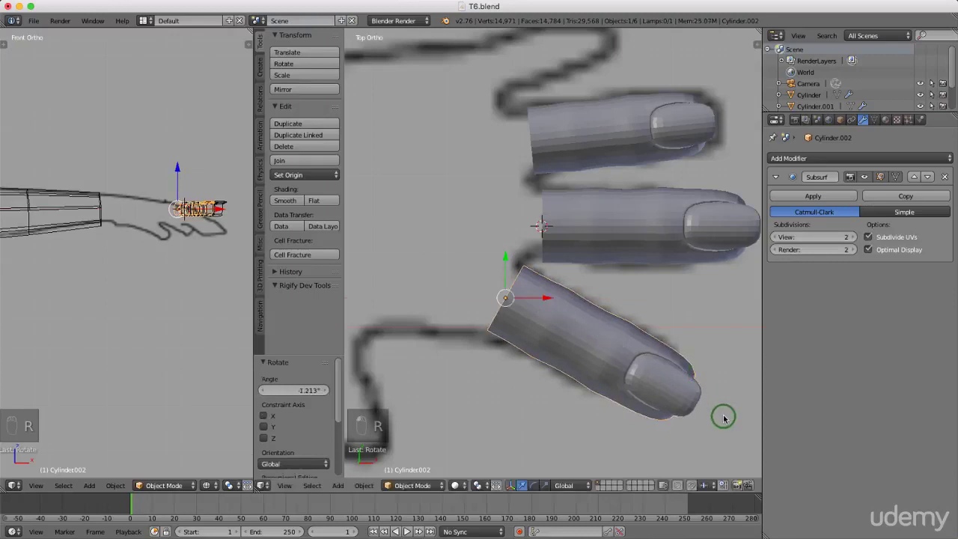
key(s)
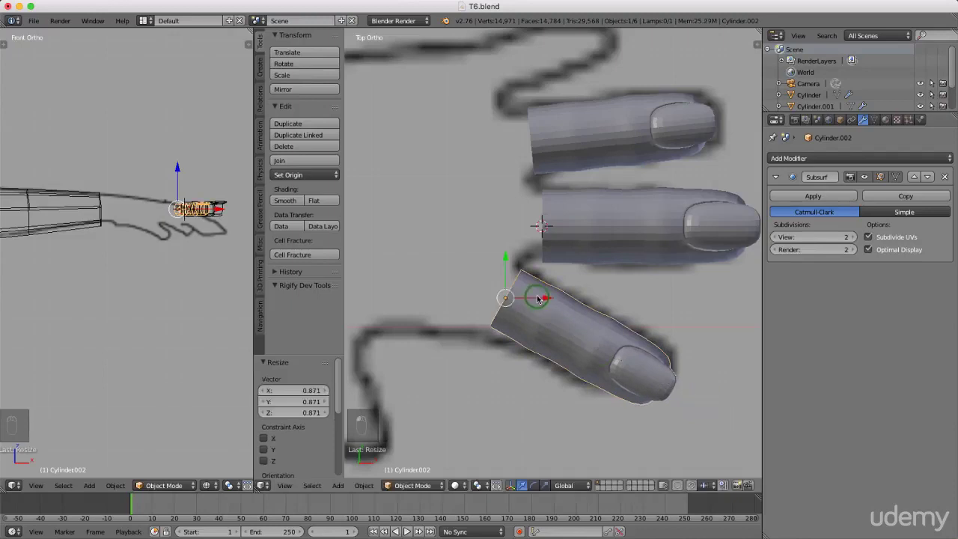
click(512, 260)
drag(634, 346, 572, 400)
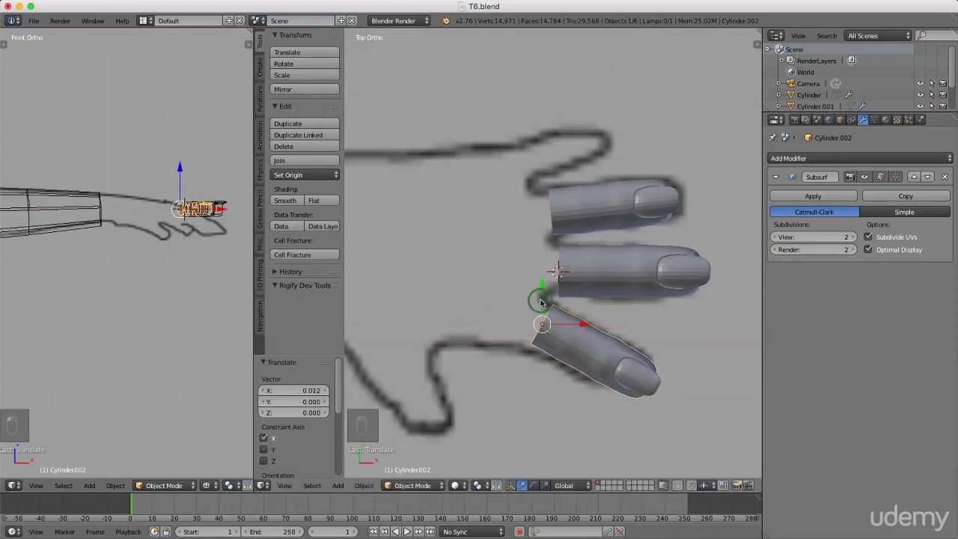
drag(579, 321, 630, 361)
key(s)
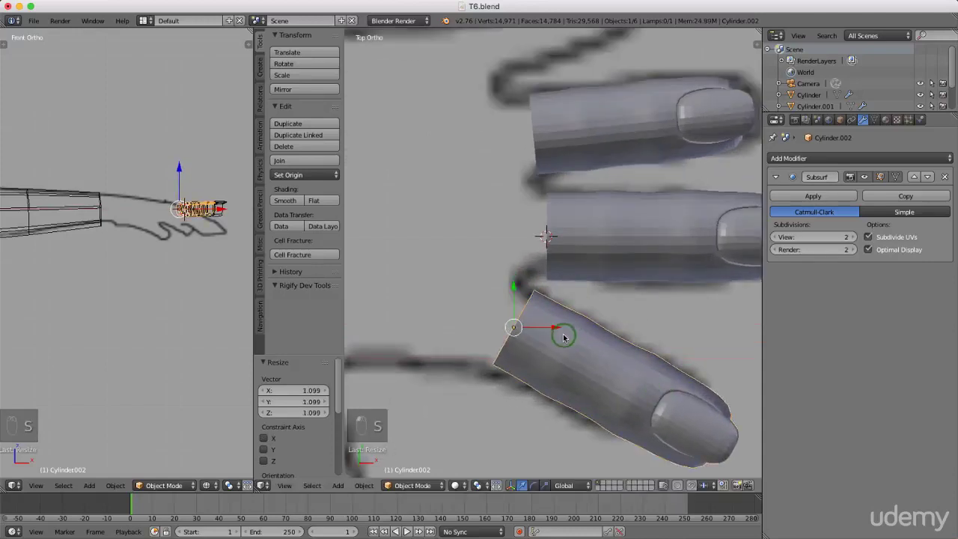
click(555, 328)
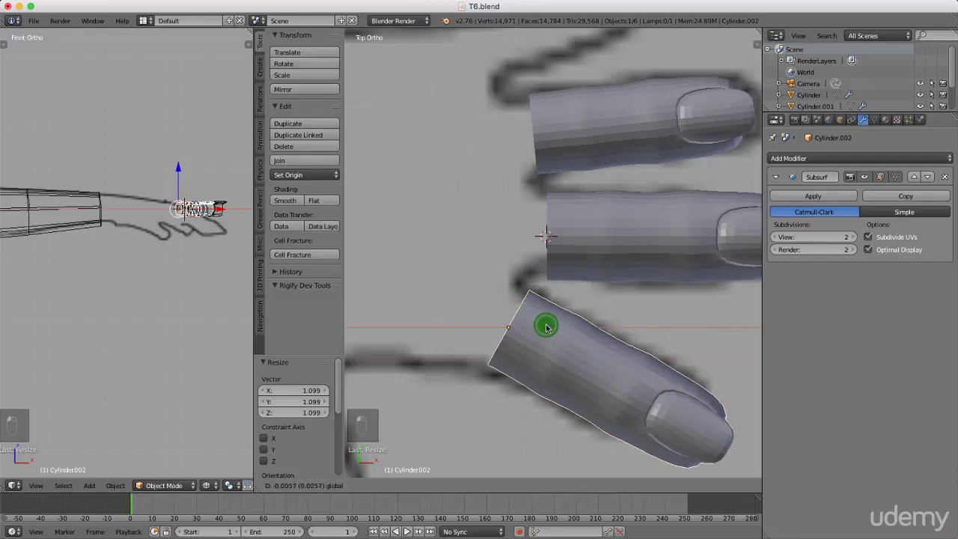
key(s)
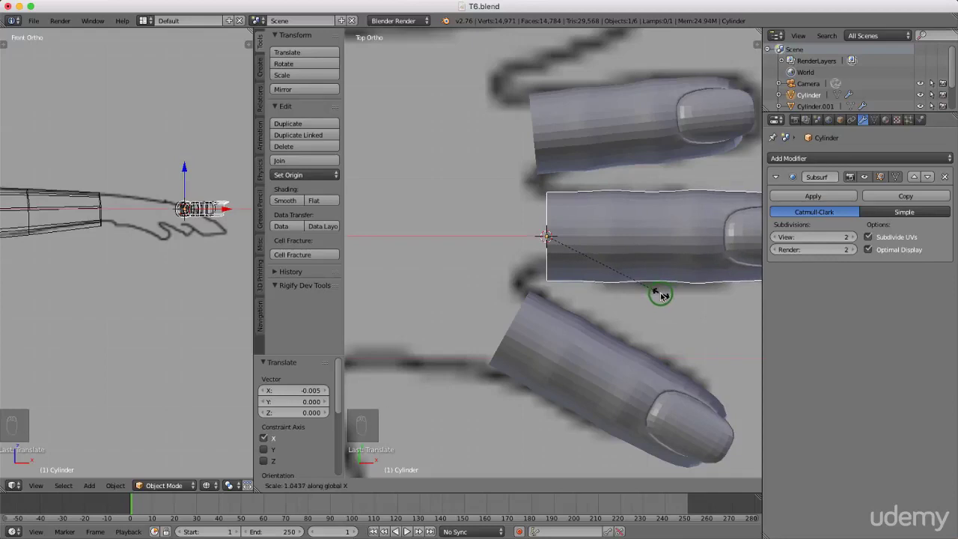
- Confirm the middle finger's larger size and bring the top of the hand into view
click(590, 237)
drag(546, 318, 576, 296)
drag(577, 295, 575, 238)
drag(572, 233, 599, 319)
click(619, 321)
drag(619, 320, 620, 325)
- Duplicate a fourth, smaller finger tilted upward and place it at the top of the hand
key(shift+d)
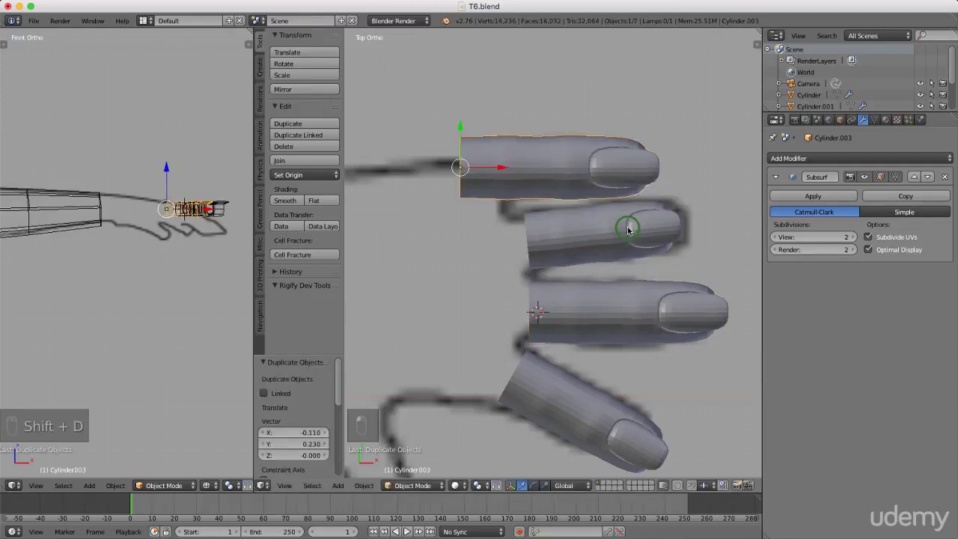
key(r)
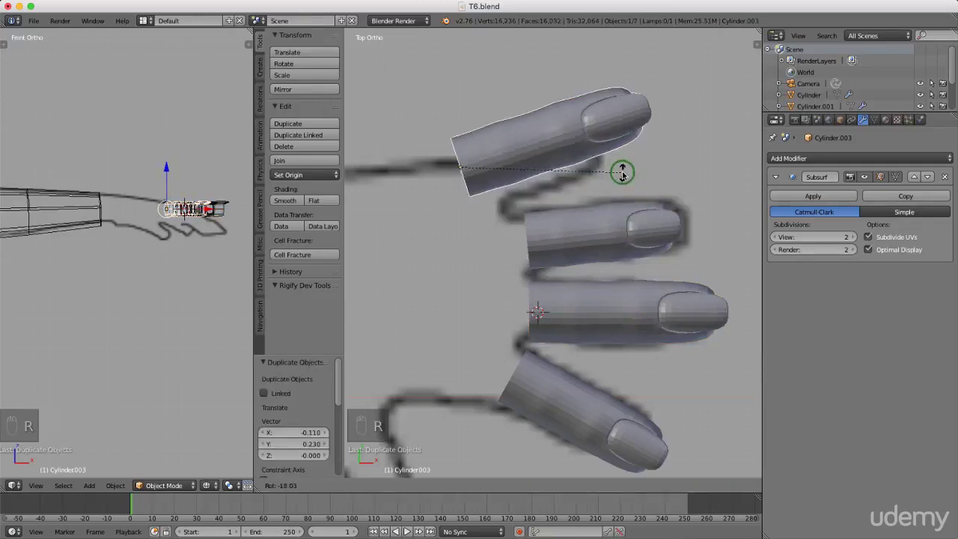
key(s)
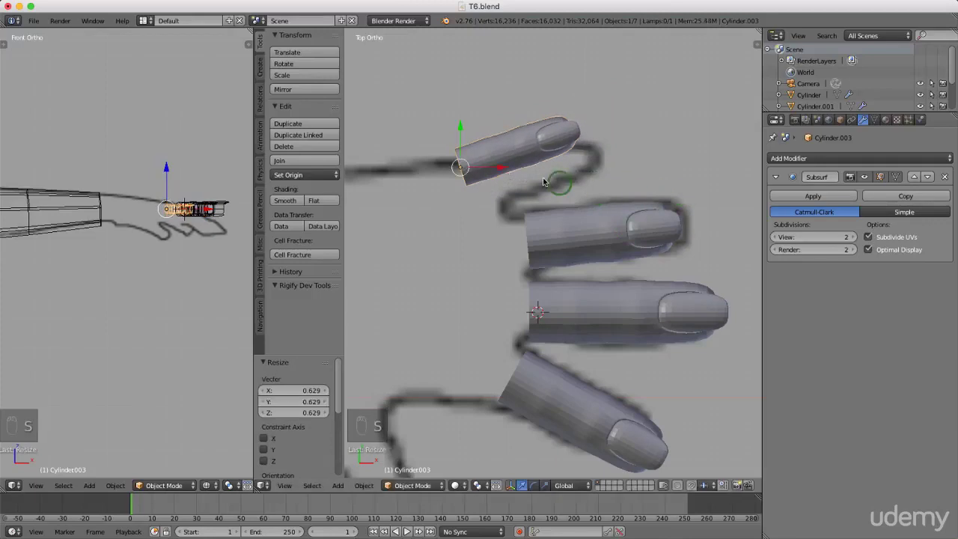
drag(525, 167, 494, 168)
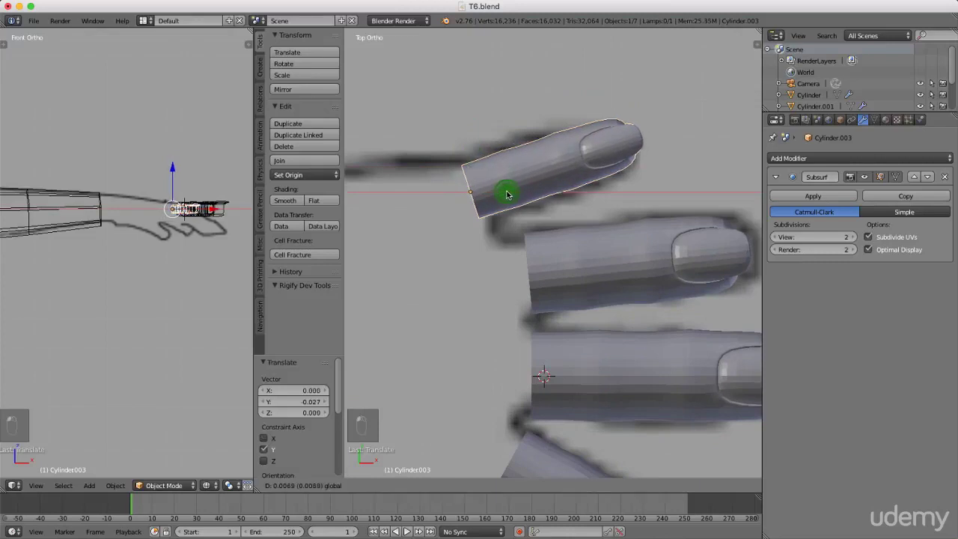
key(s)
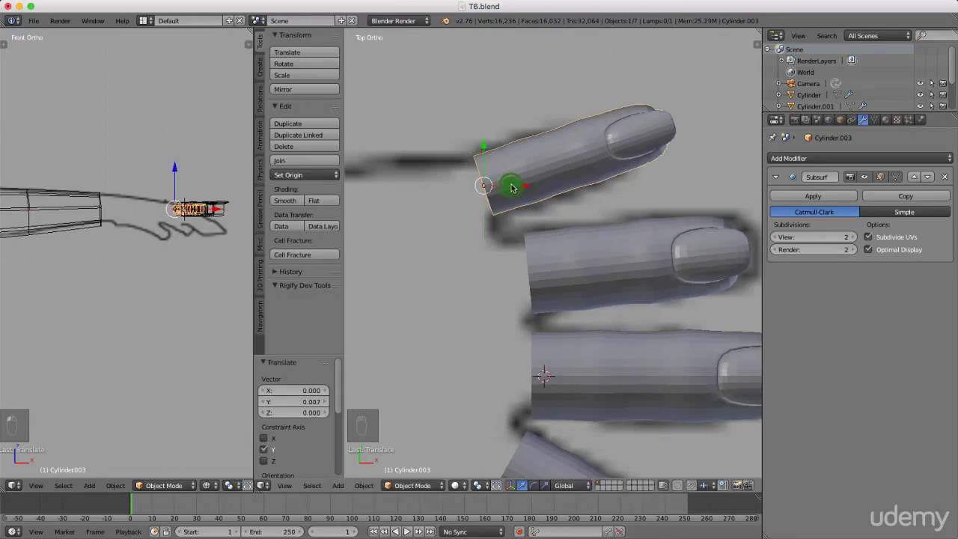
middle_click(577, 261)
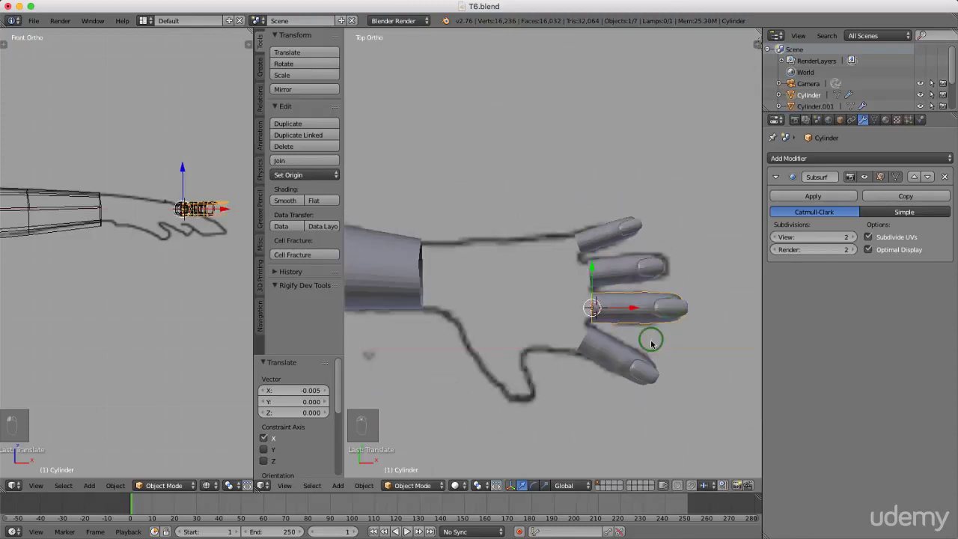
- Duplicate the middle finger as a thumb piece, move it toward the thumb and undo a stray scale
key(shift+d)
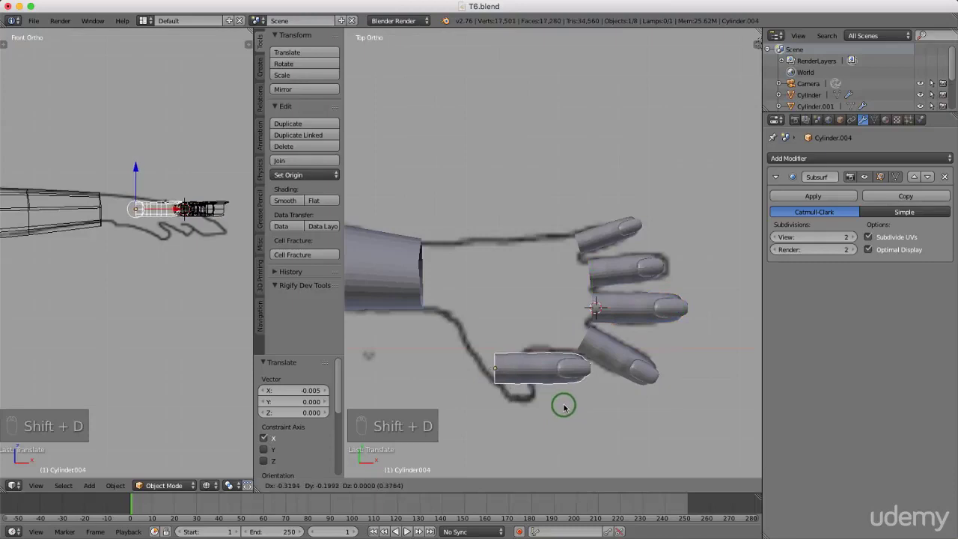
drag(569, 399, 540, 426)
key(r)
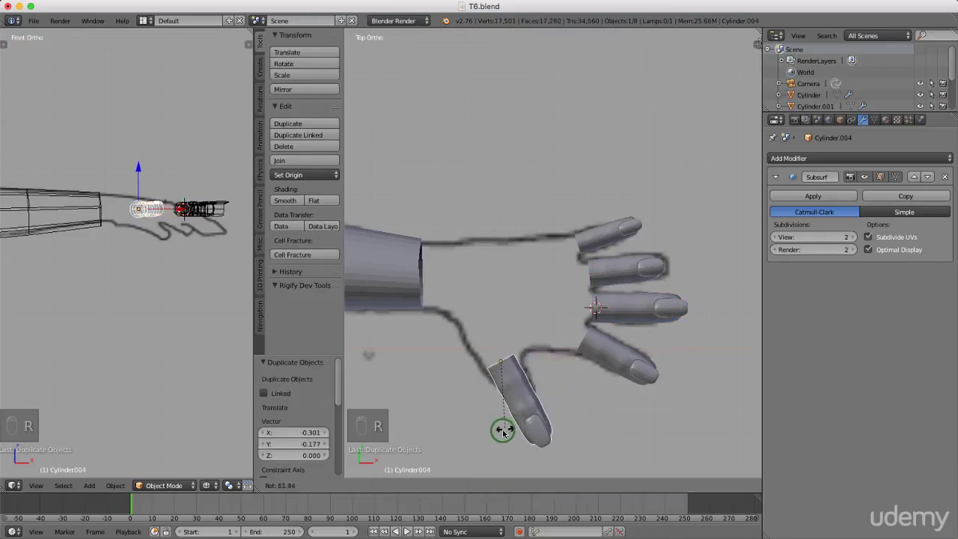
click(514, 455)
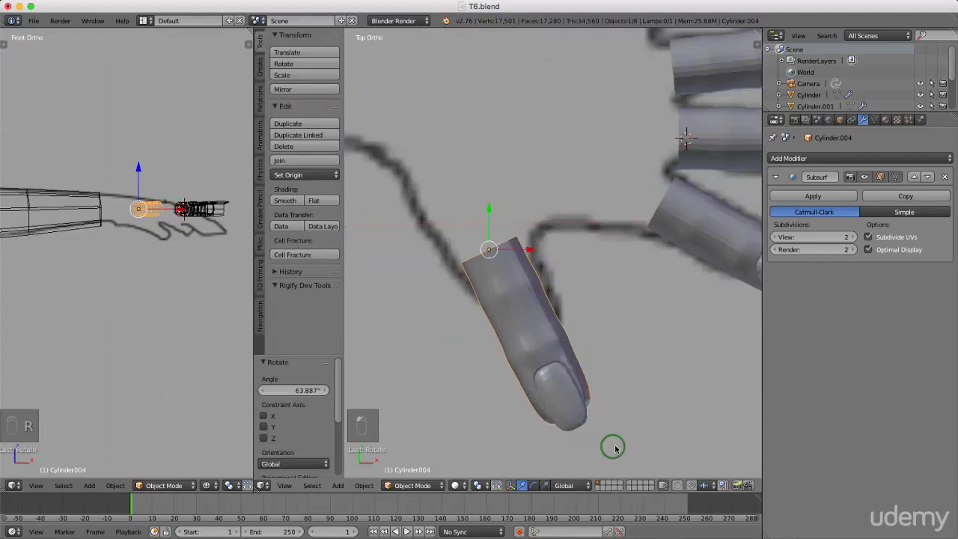
key(s)
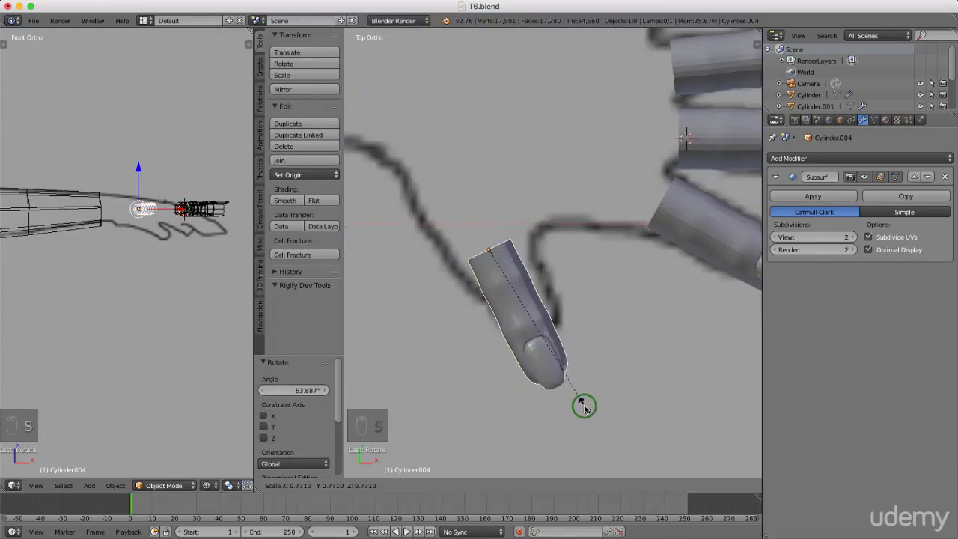
drag(588, 408, 532, 355)
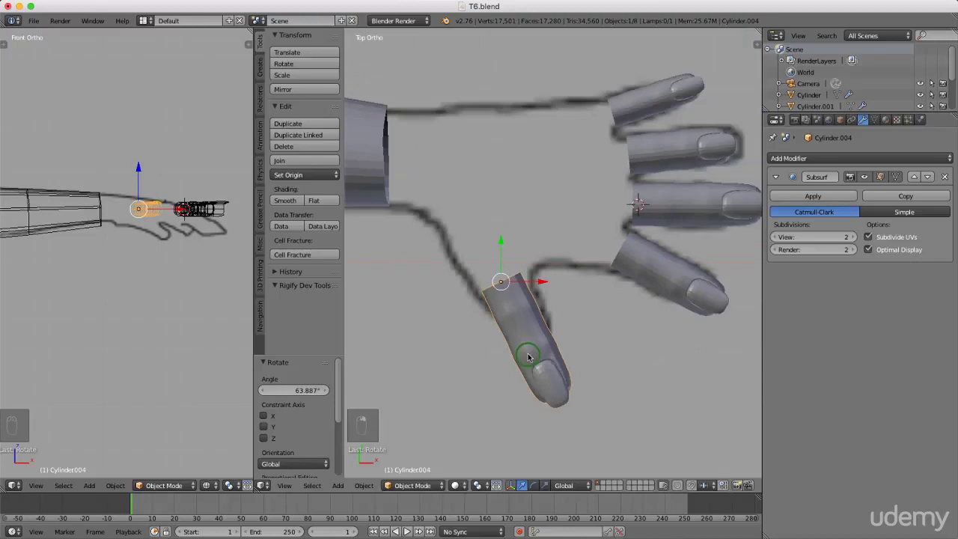
key(ctrl+z)
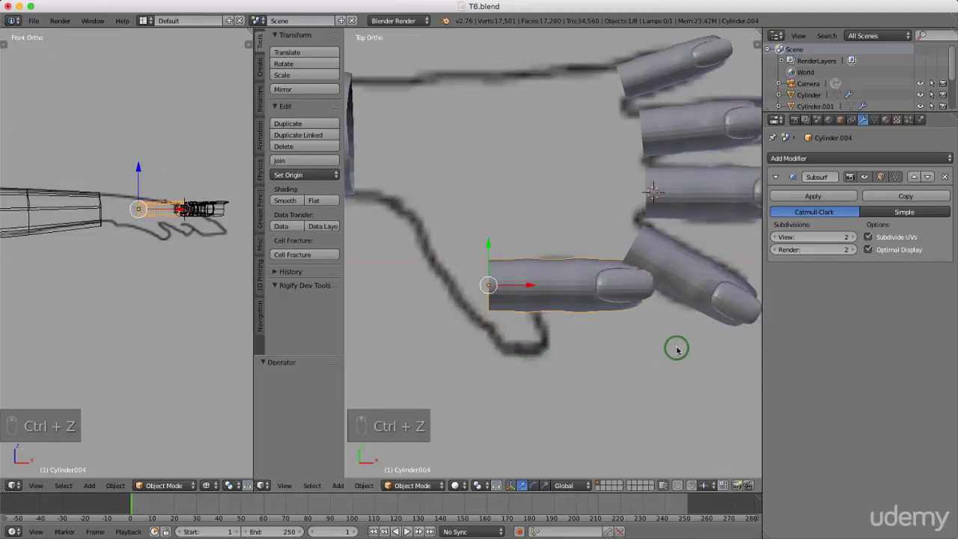
- Shrink, tilt and move the thumb piece onto the reference outline's thumb
key(s)
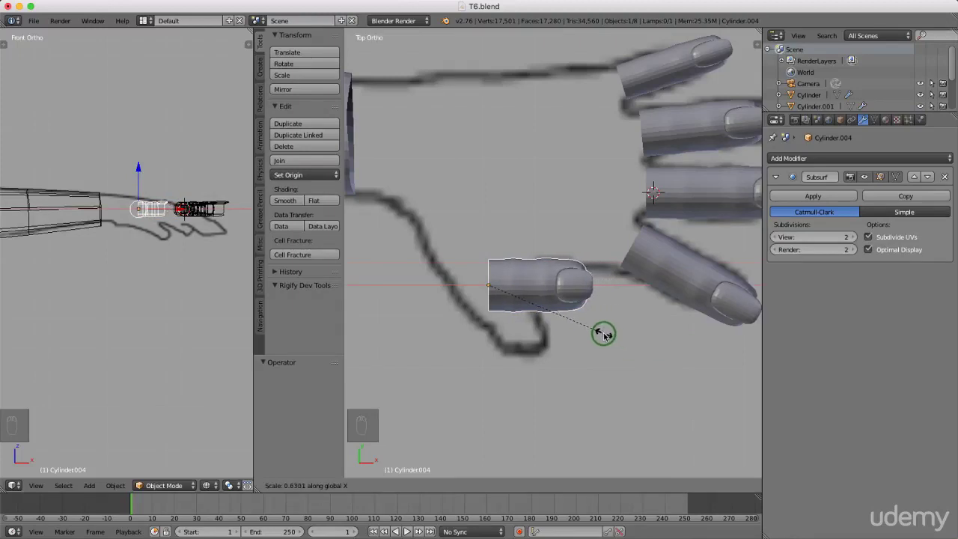
key(r)
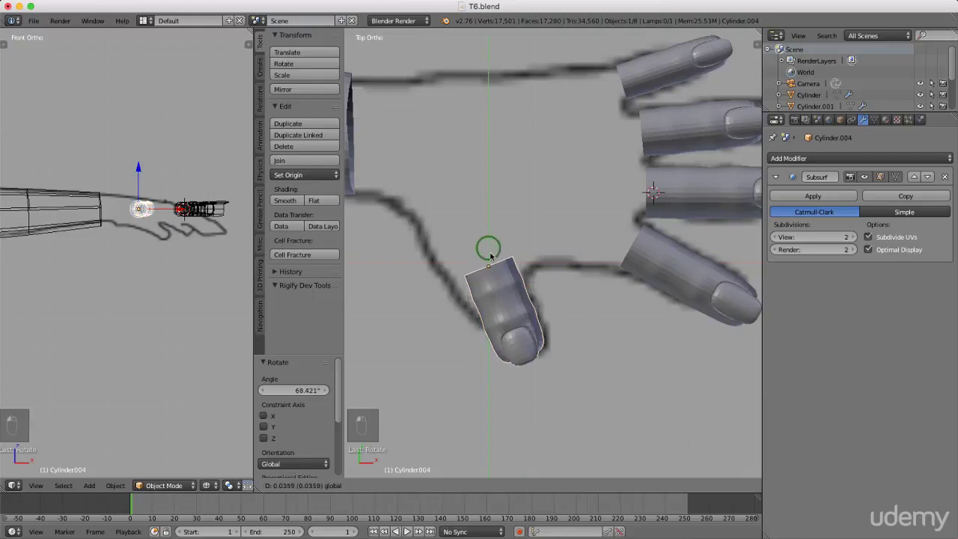
key(s)
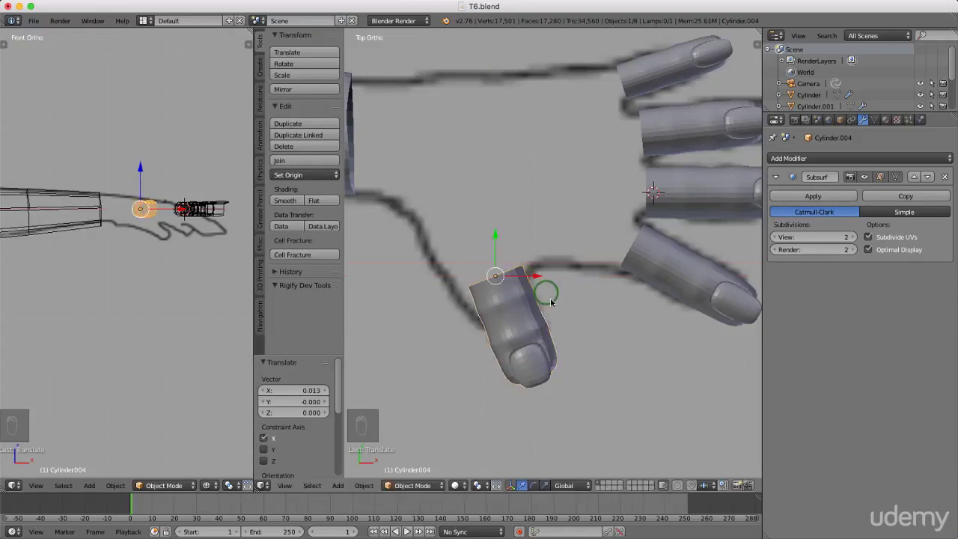
key(r)
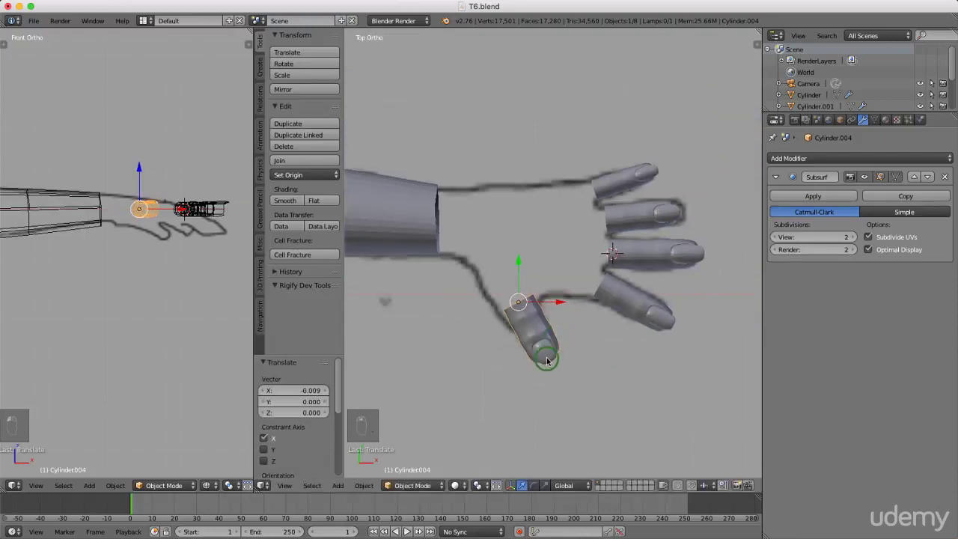
- Orbit around the hand and select all four fingers plus the thumb as five objects
drag(571, 336, 584, 269)
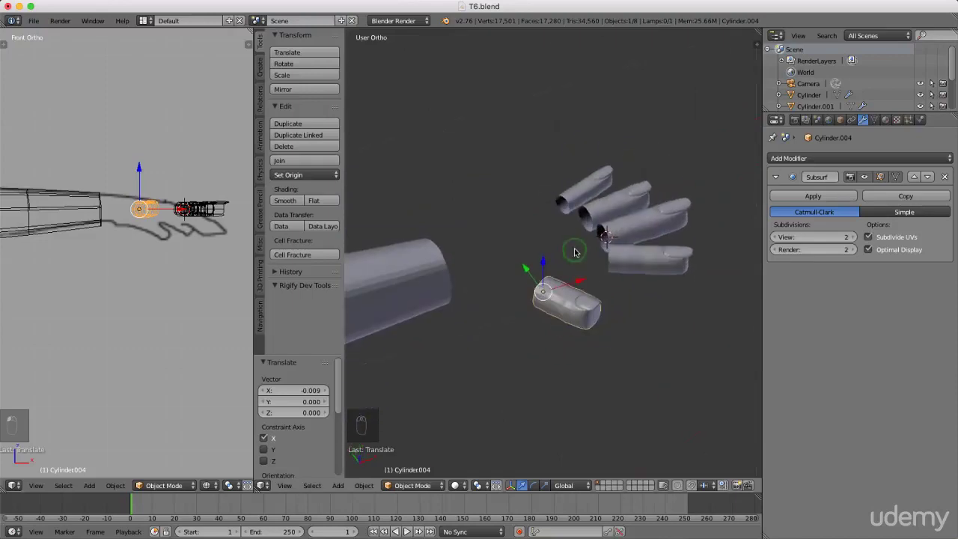
middle_click(564, 273)
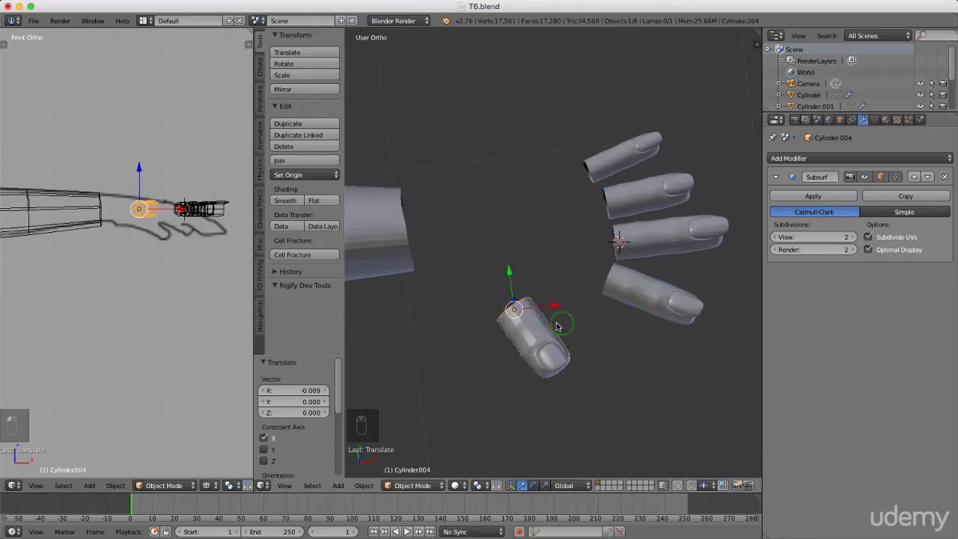
drag(641, 290, 652, 285)
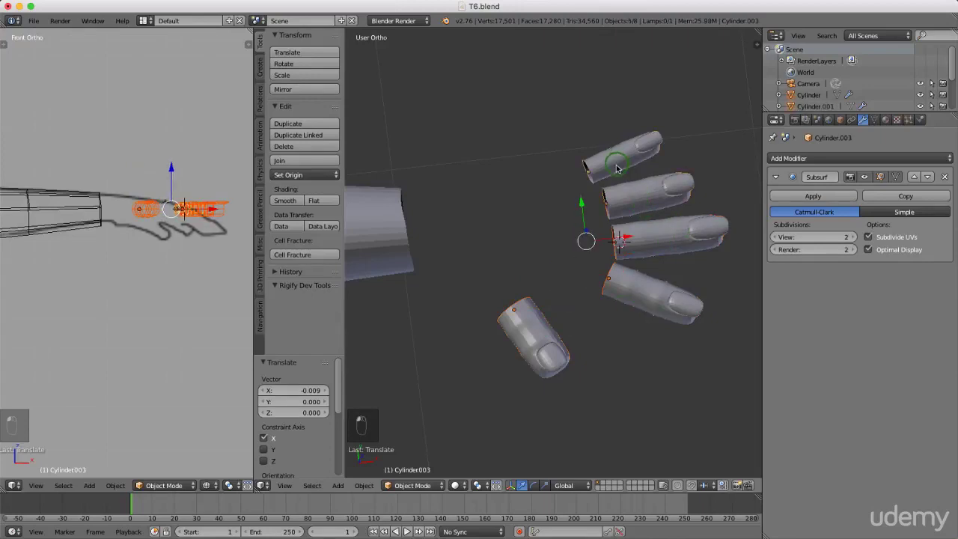
middle_click(642, 193)
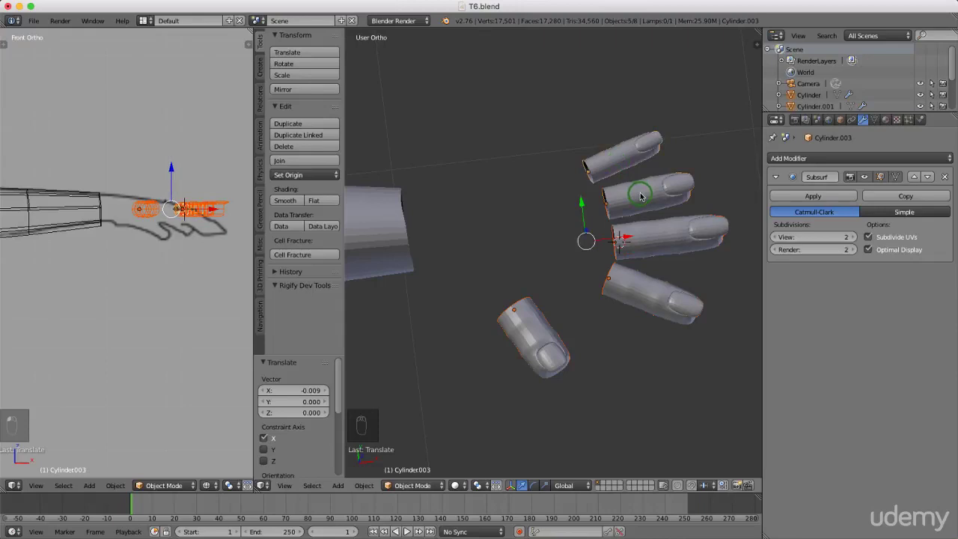
- Join the five finger objects into one mesh with Ctrl+J and enter Edit Mode
key(ctrl+j)
key(Tab)
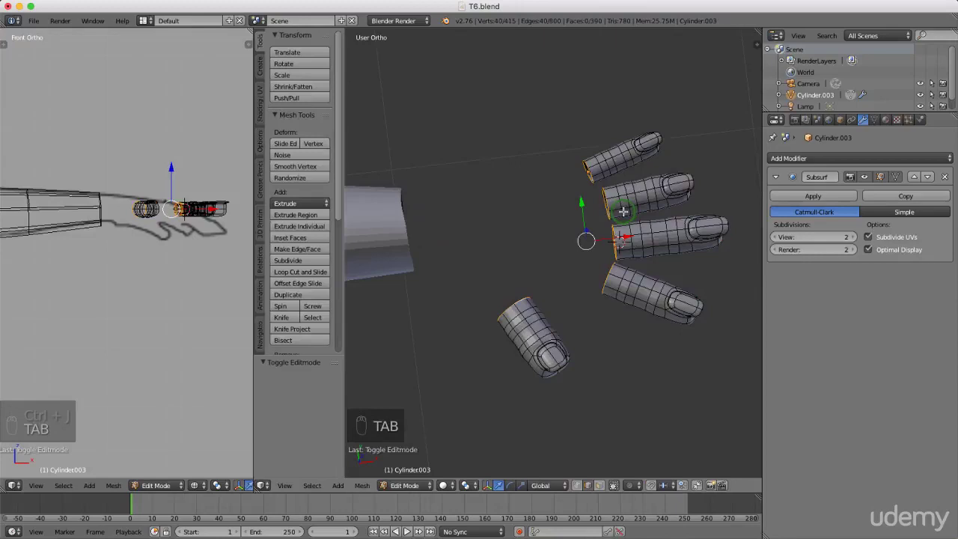
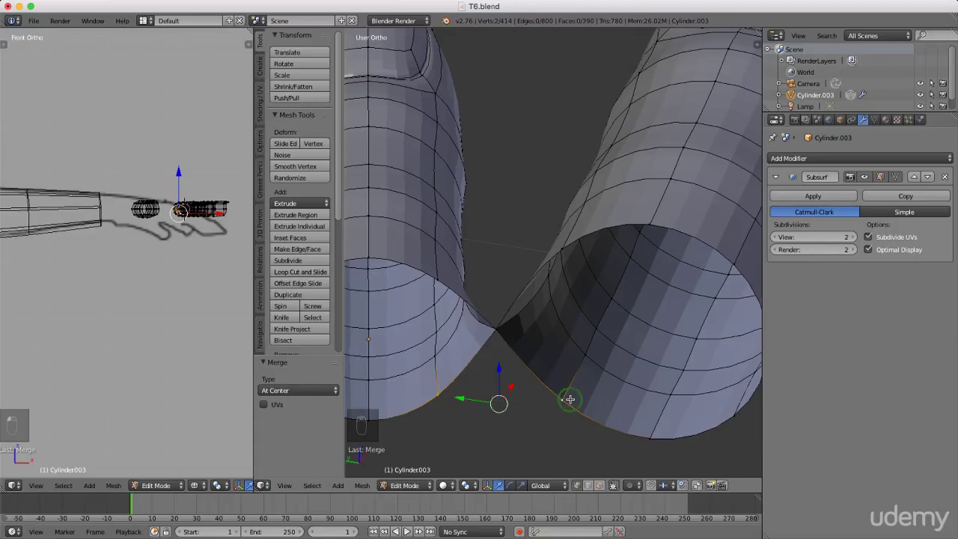
- Merge each touching vertex pair between neighbouring finger bases At Center, welding the bases together
key(alt+m)
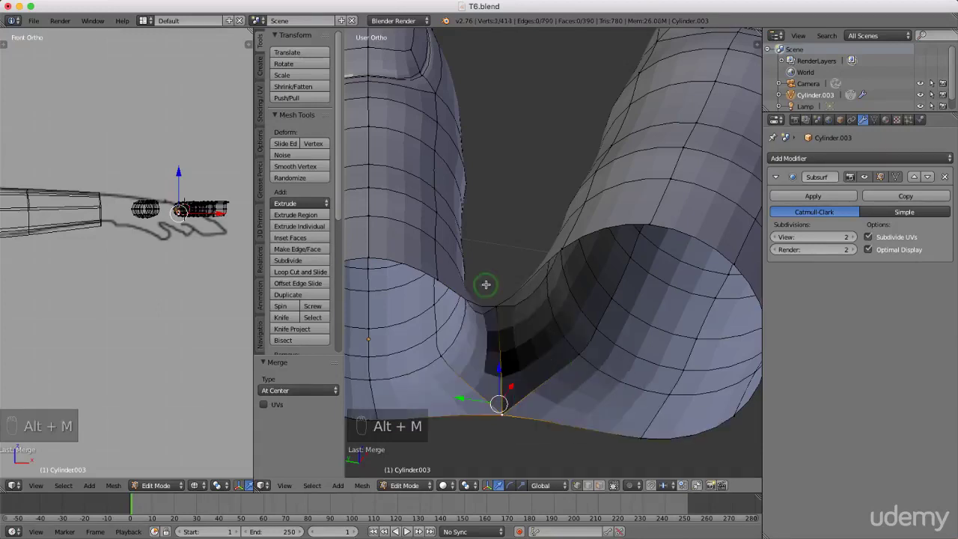
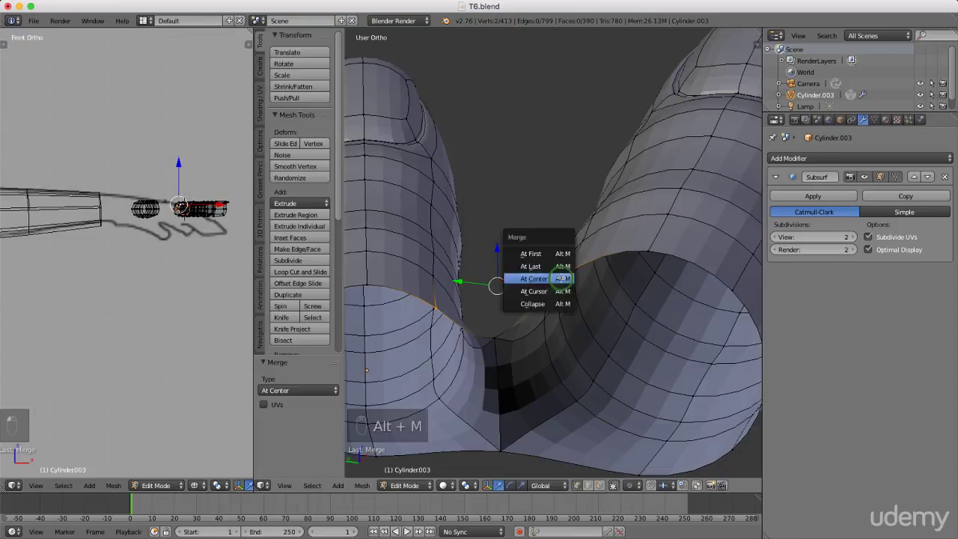
key(alt+m)
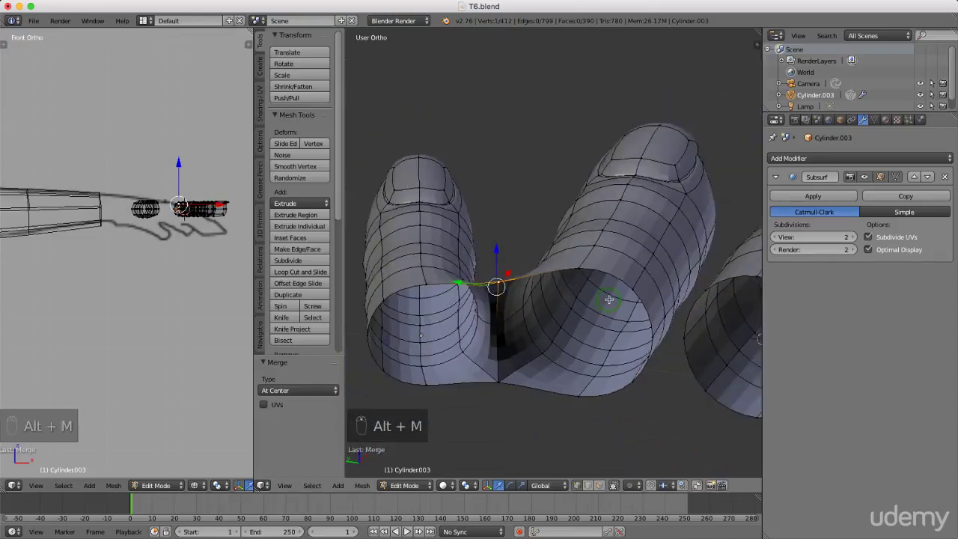
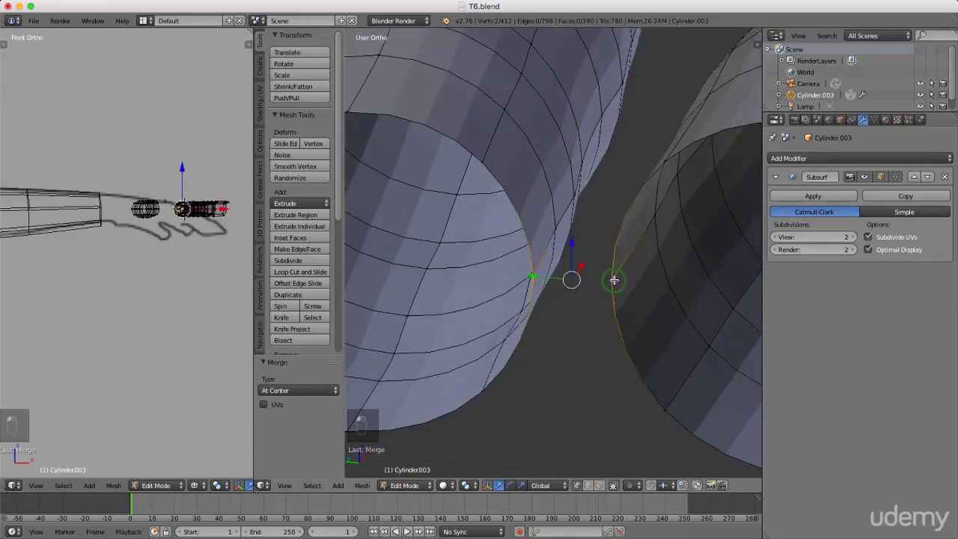
key(alt+m)
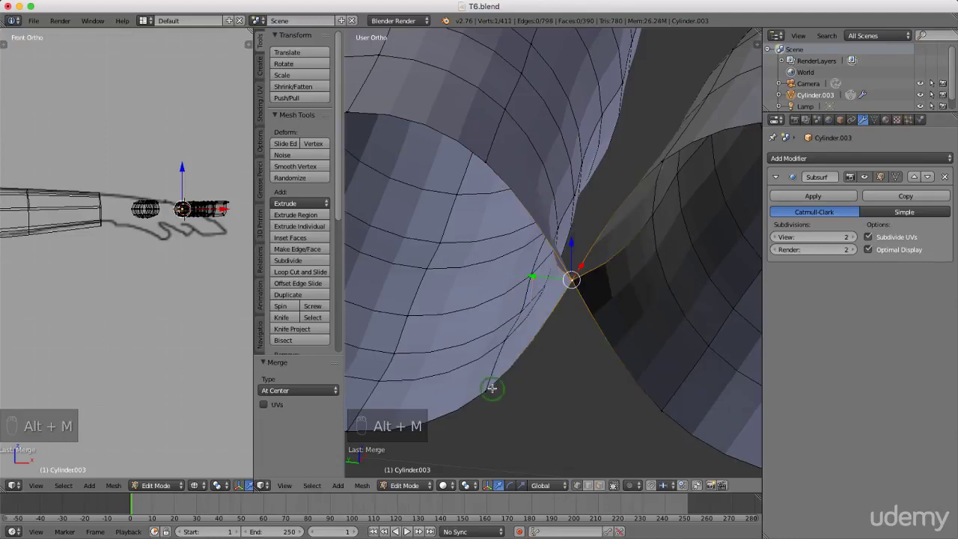
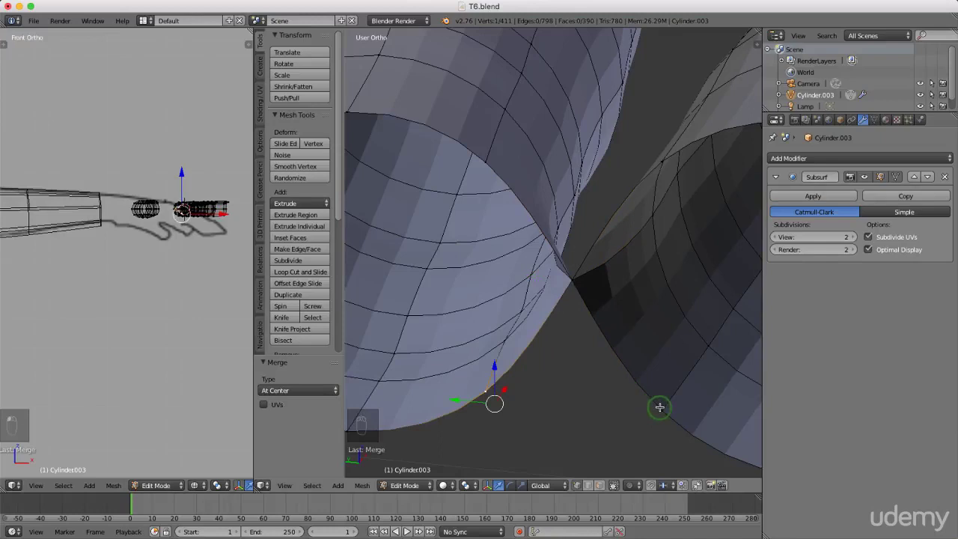
key(alt+m)
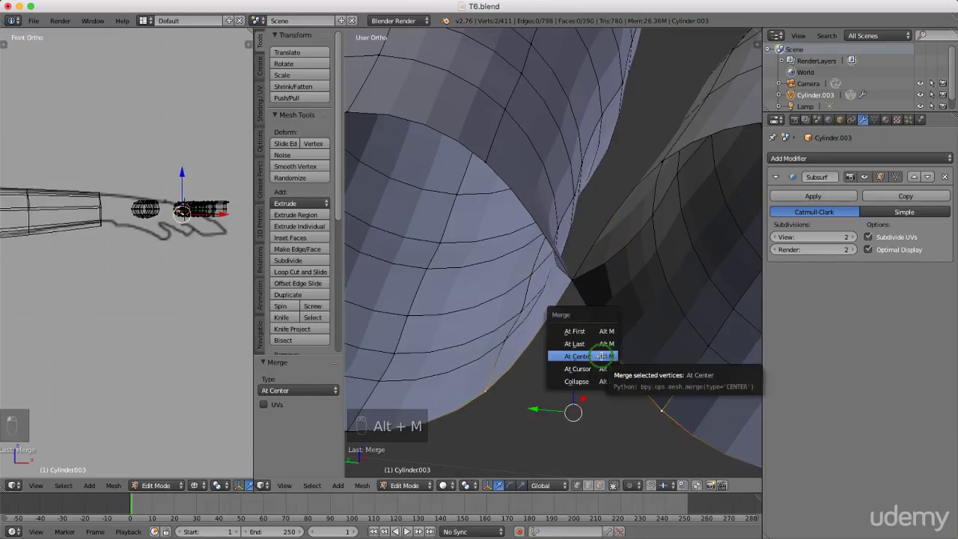
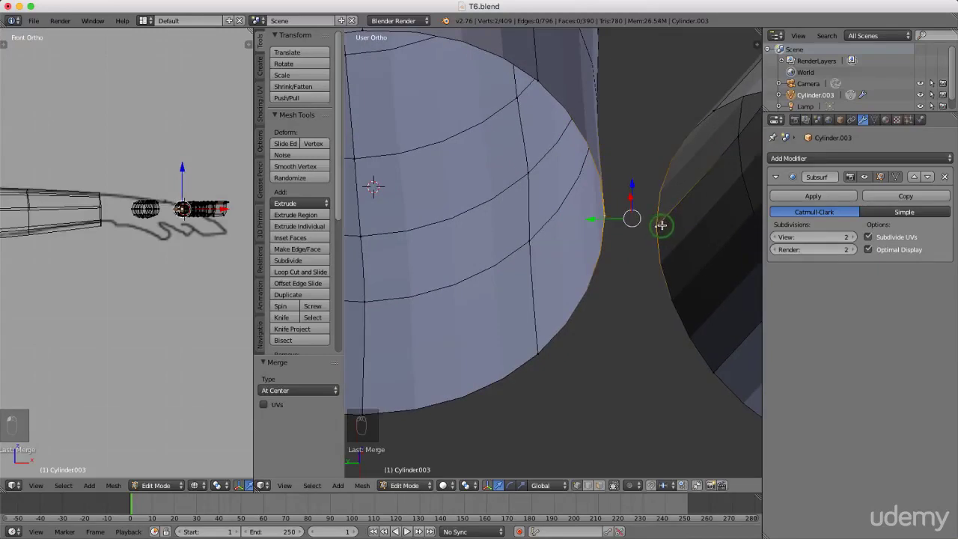
key(alt+m)
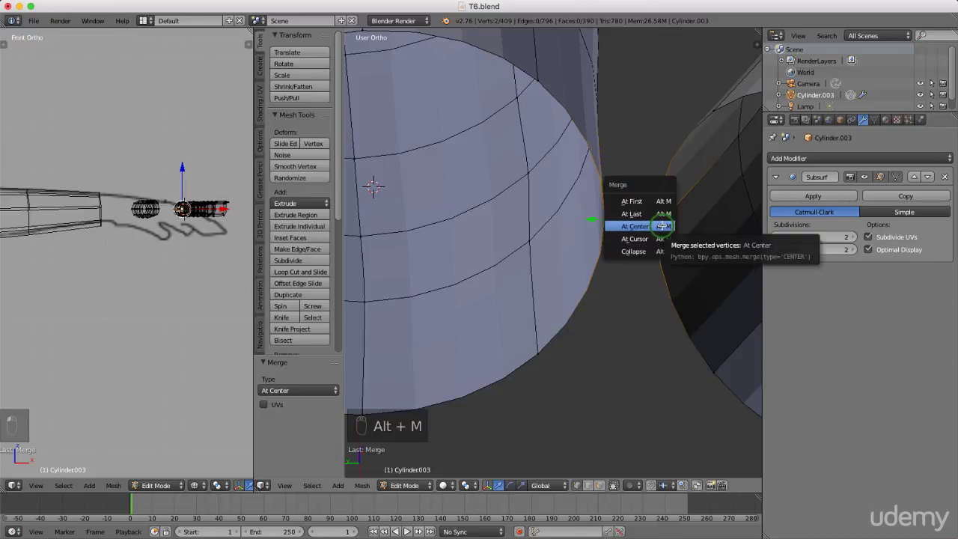
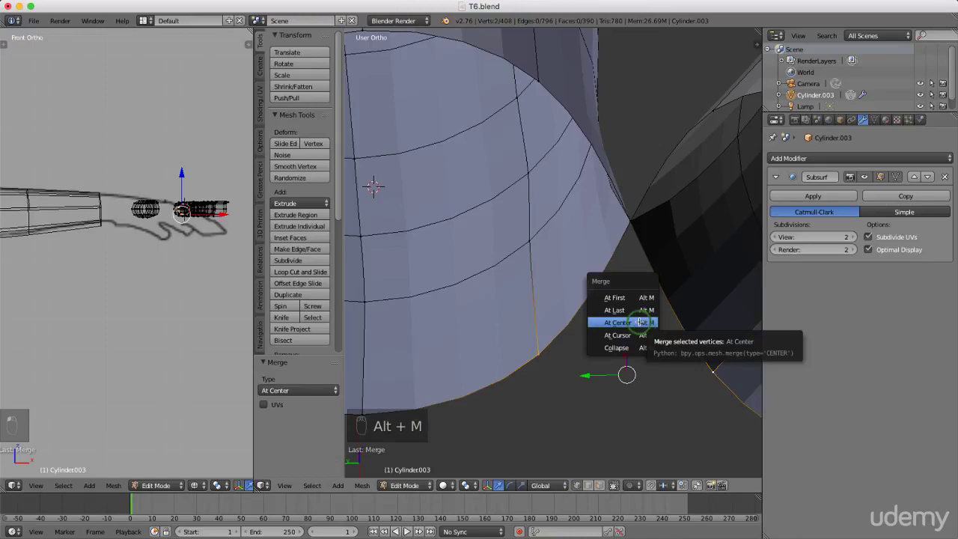
key(alt+m)
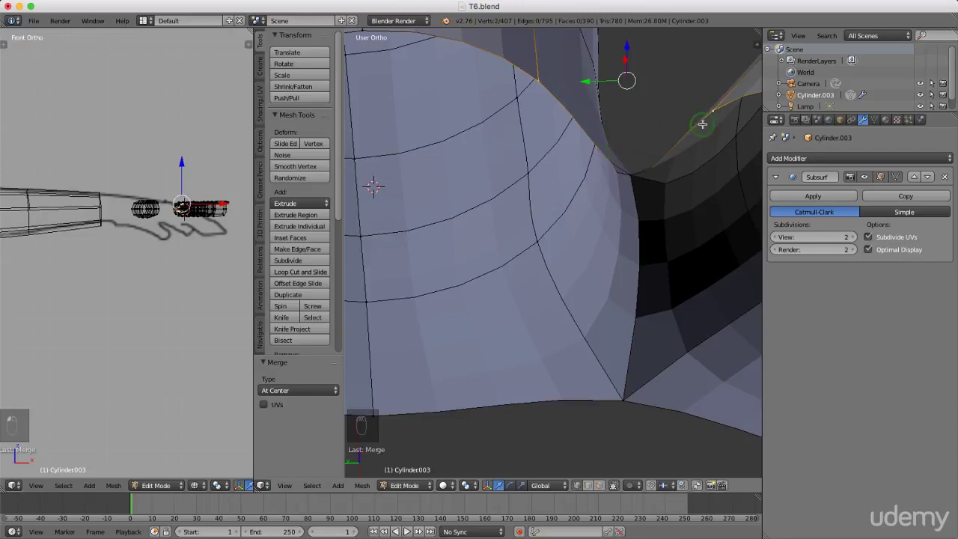
key(alt+m)
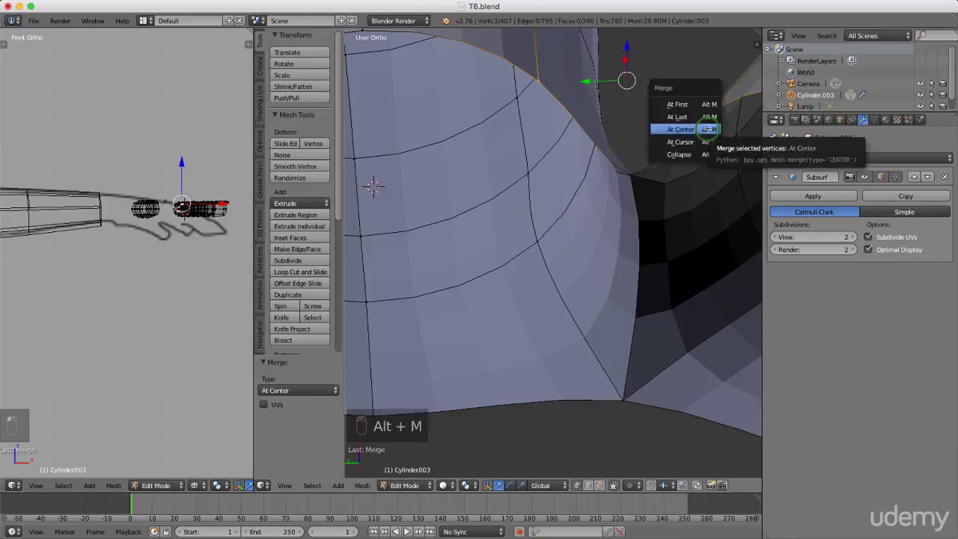
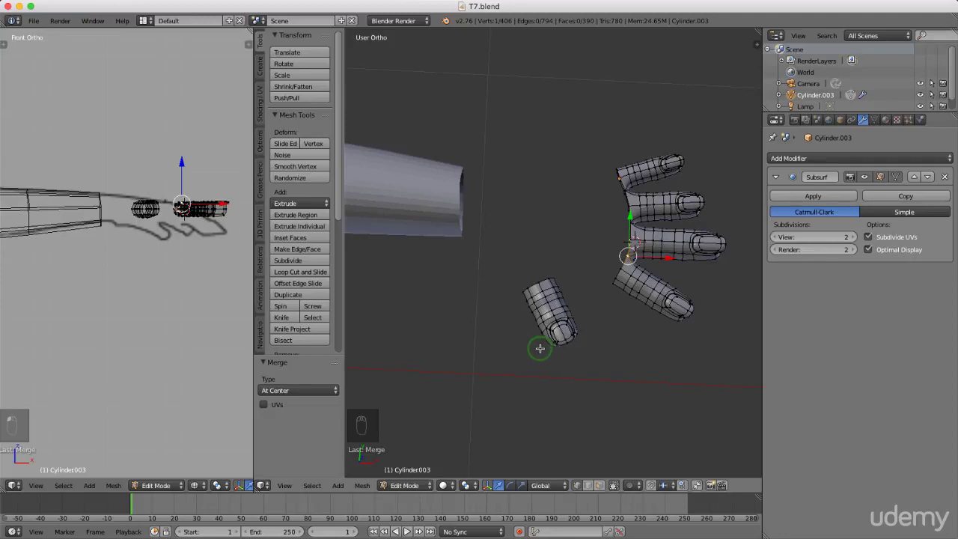
- Hide the tool shelf and view the hand in Top Ortho to extrude the wrist edge loop
key(t)
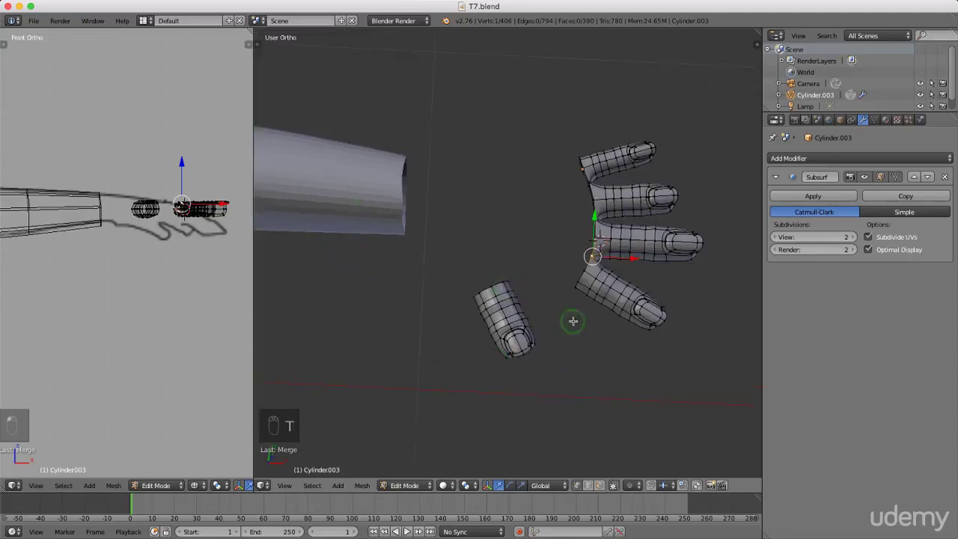
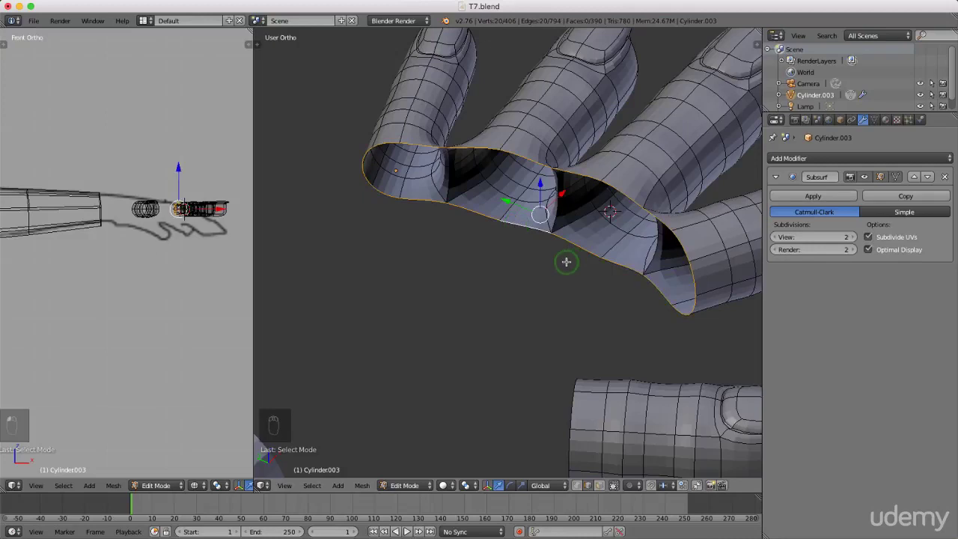
key(KP_7)
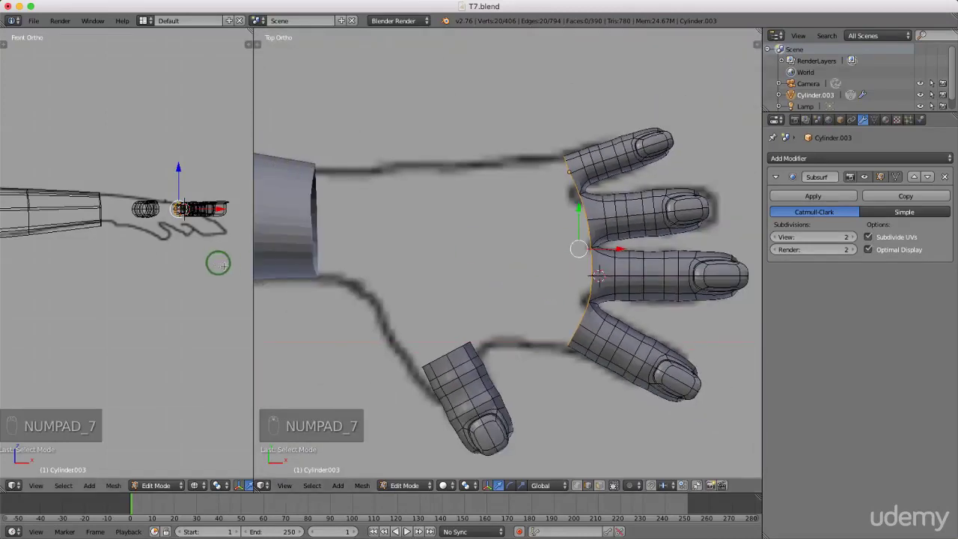
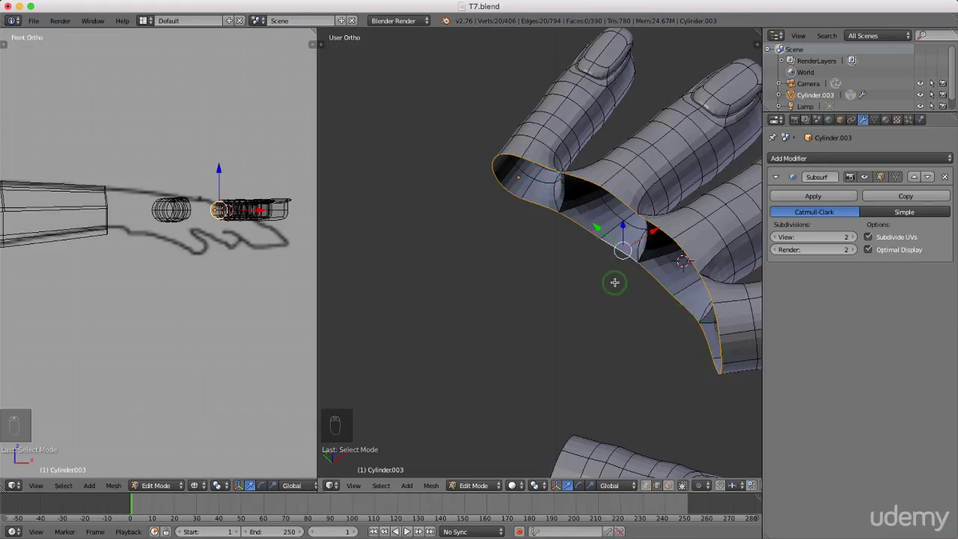
key(KP_7)
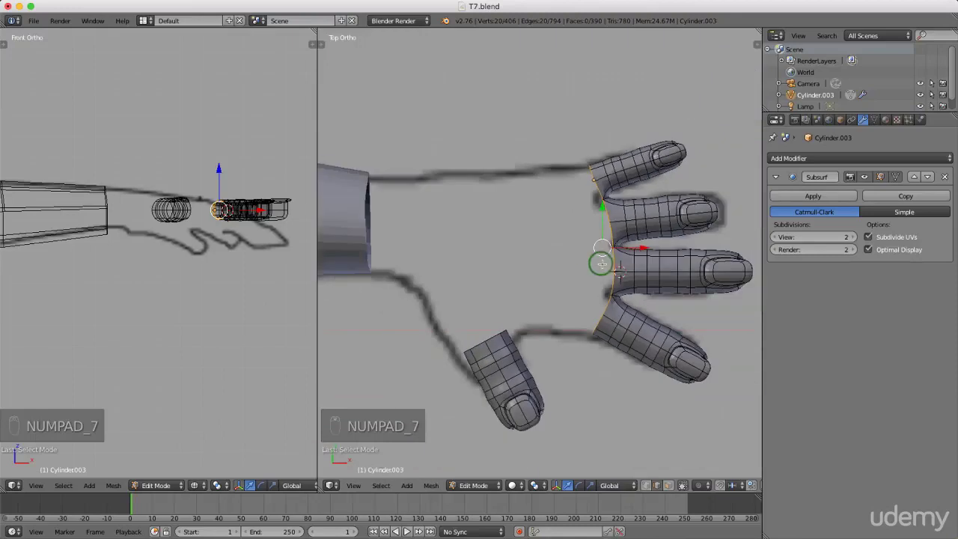
- Extrude the wrist loop toward the arm, scale the new ring, then extrude it once more
key(e)
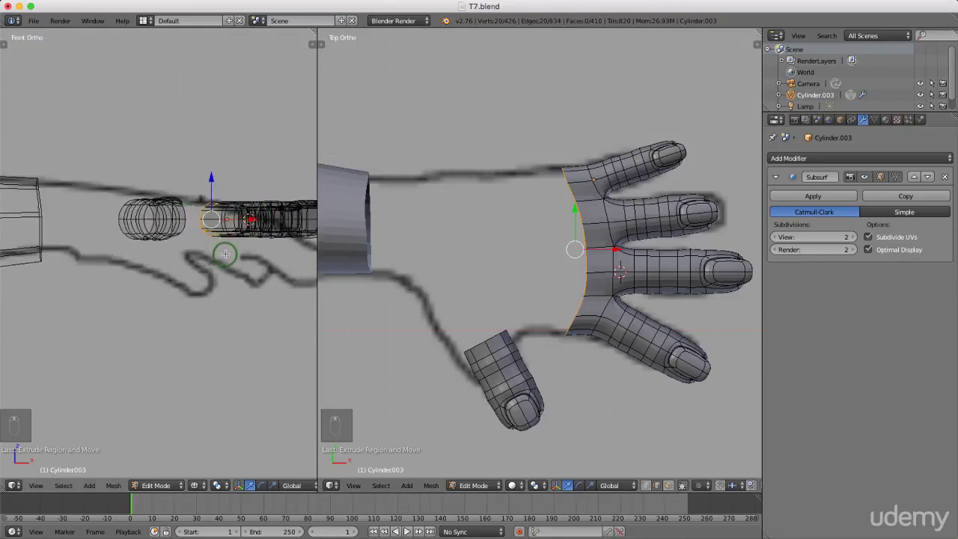
key(s)
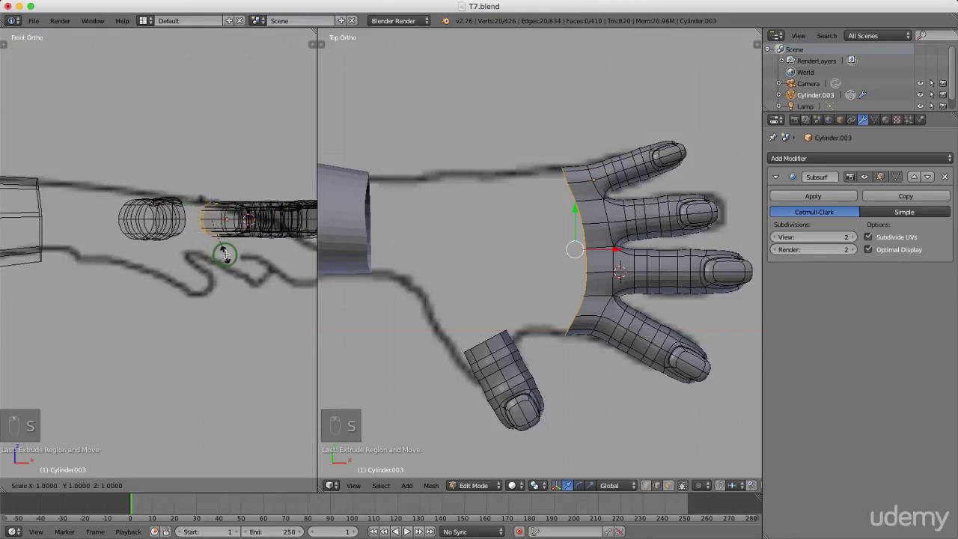
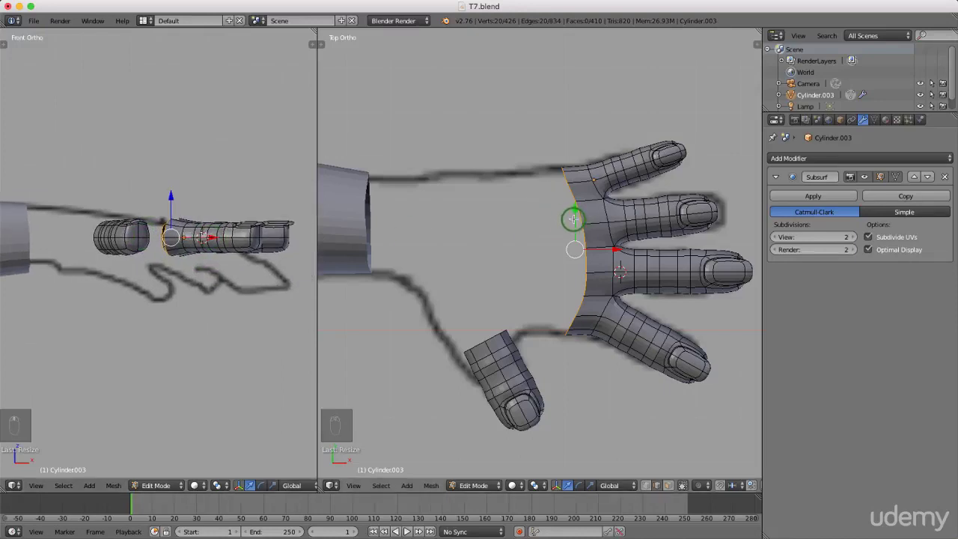
key(e)
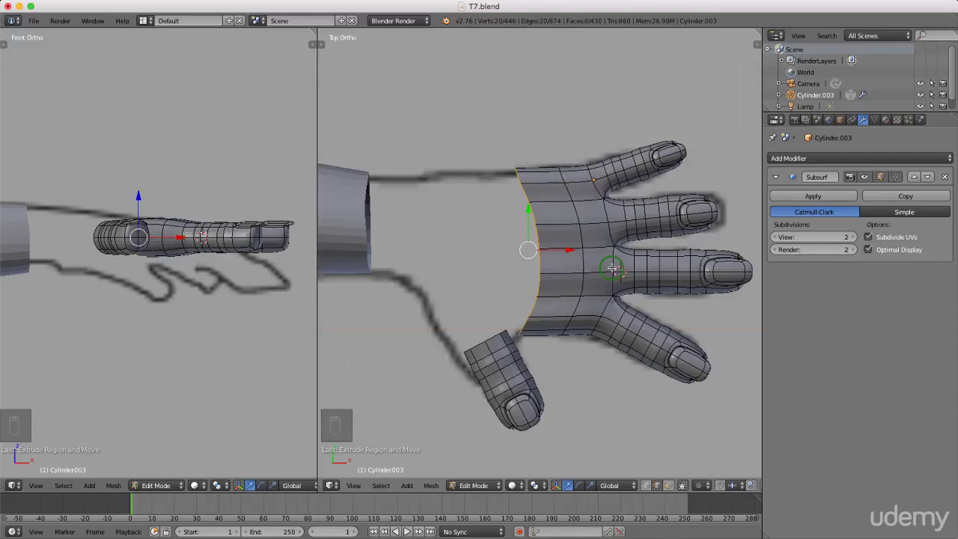
- Scale the wrist edge to 0 on X to flatten it, then resize it in Front Ortho view
key(s)
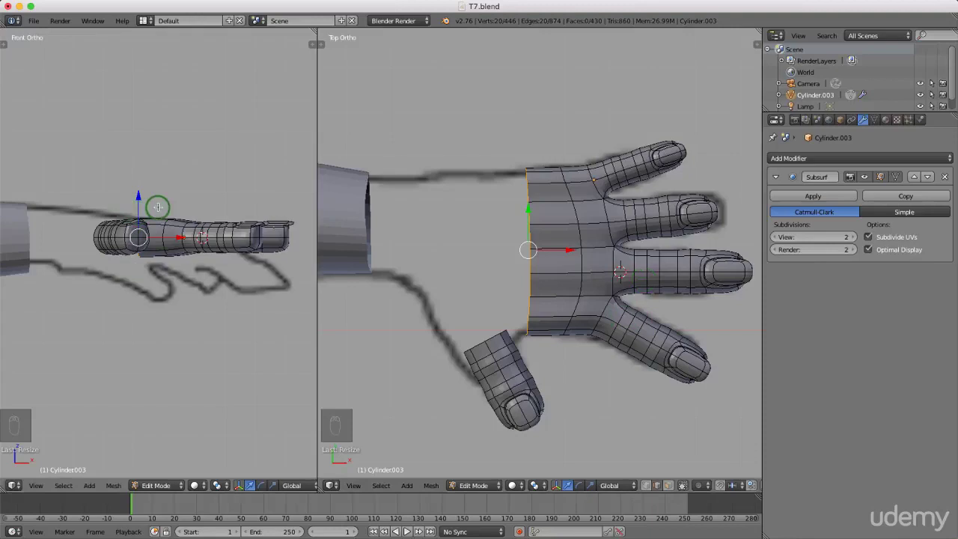
key(KP_1)
key(KP_5)
key(KP_5)
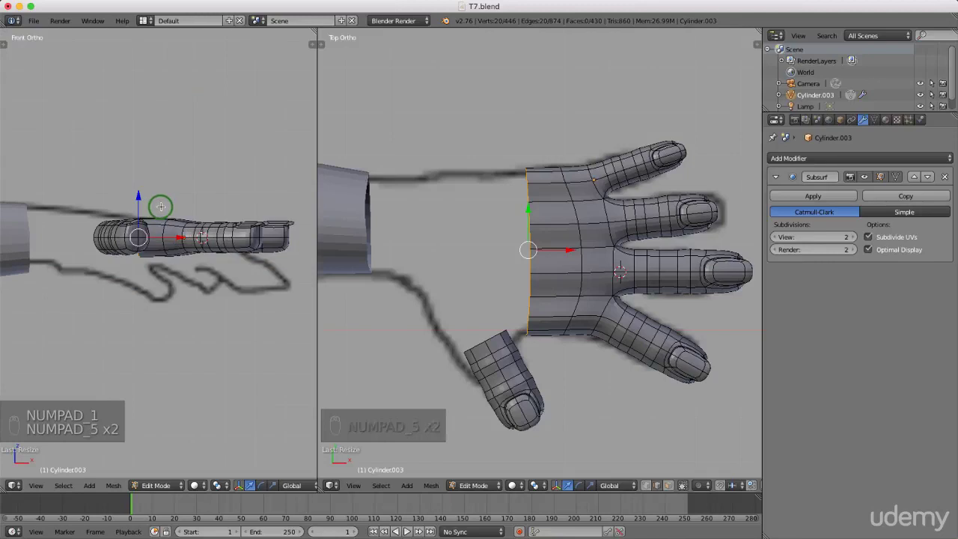
key(s)
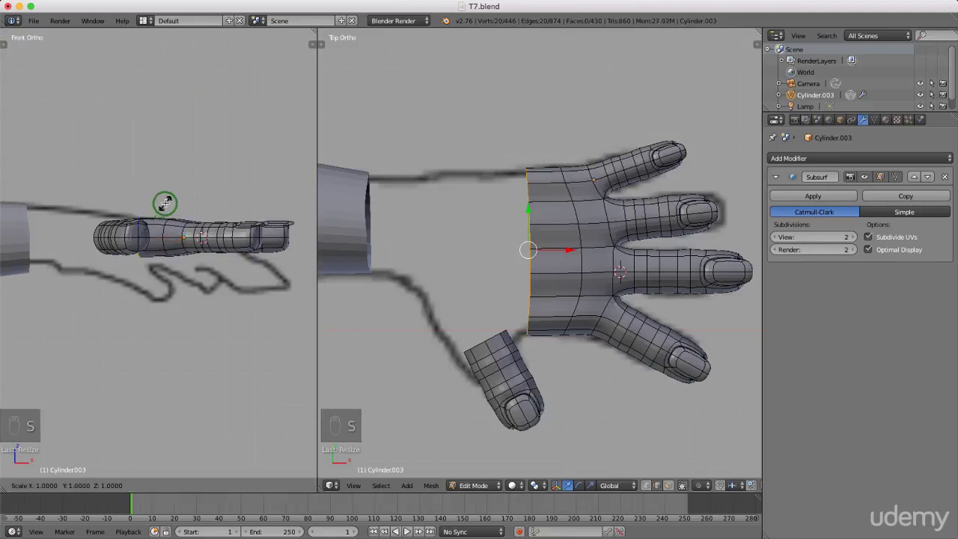
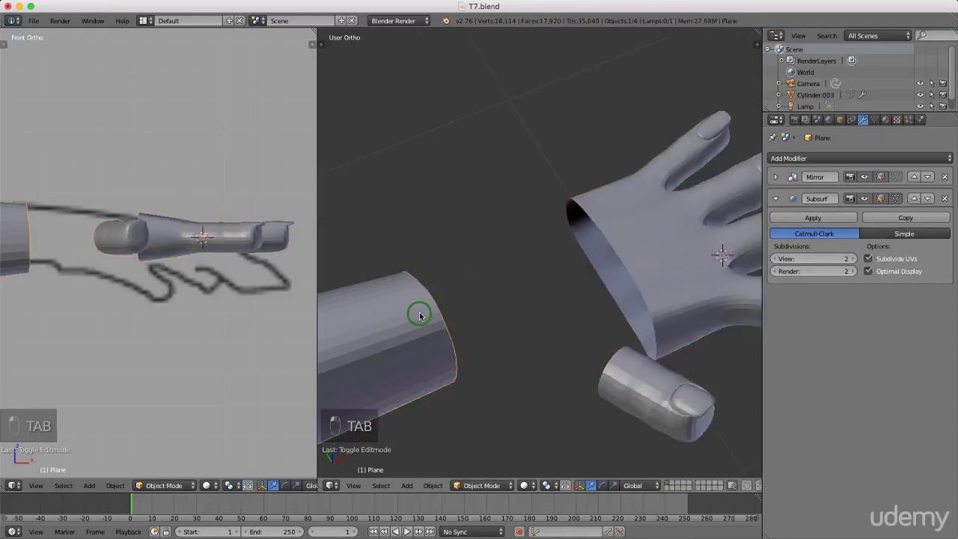
key(Tab)
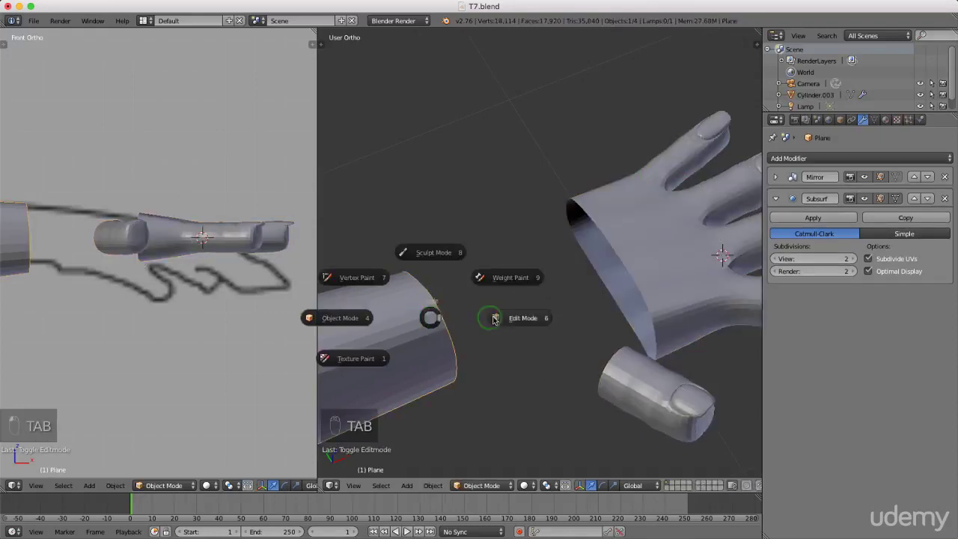
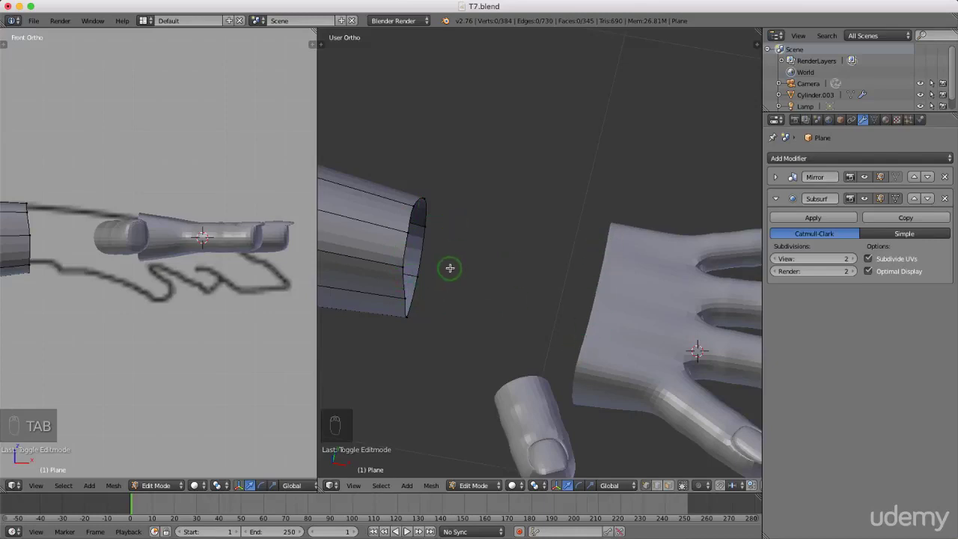
key(Tab)
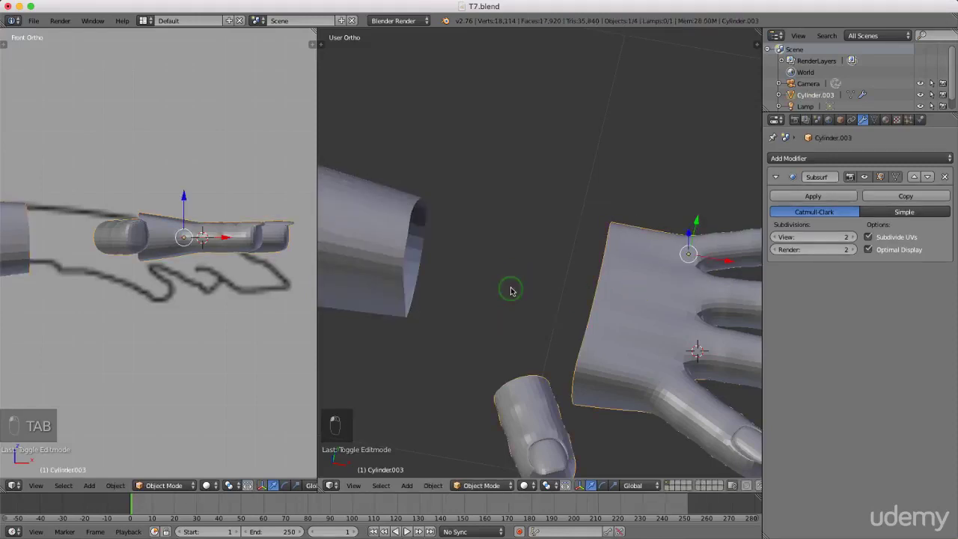
key(Tab)
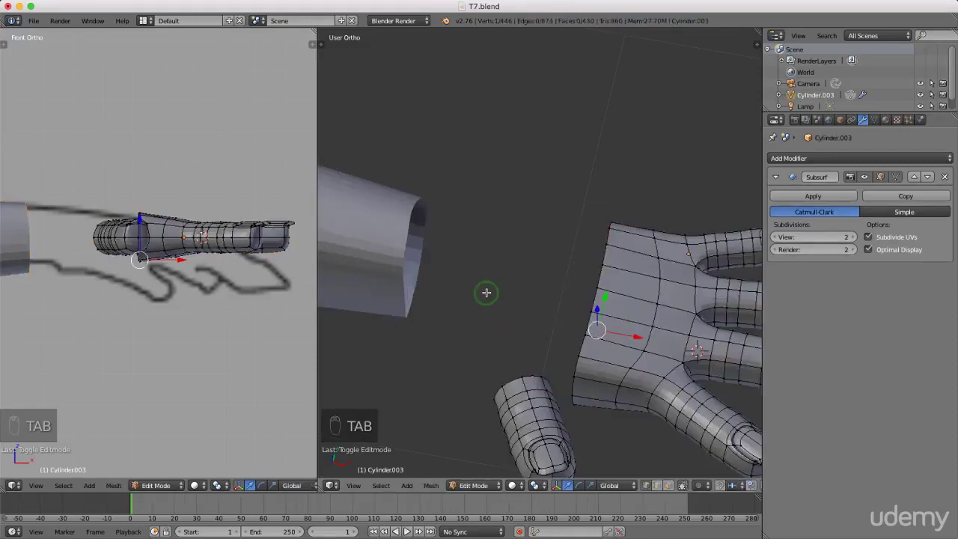
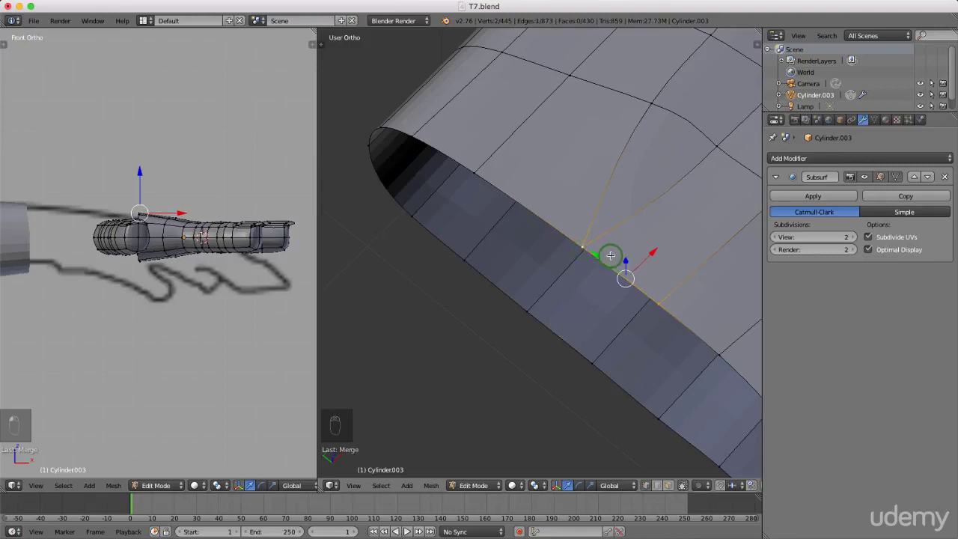
- Merge three stray vertex pairs under the wrist edge At Last, then select the whole wrist edge loop
key(alt+m)
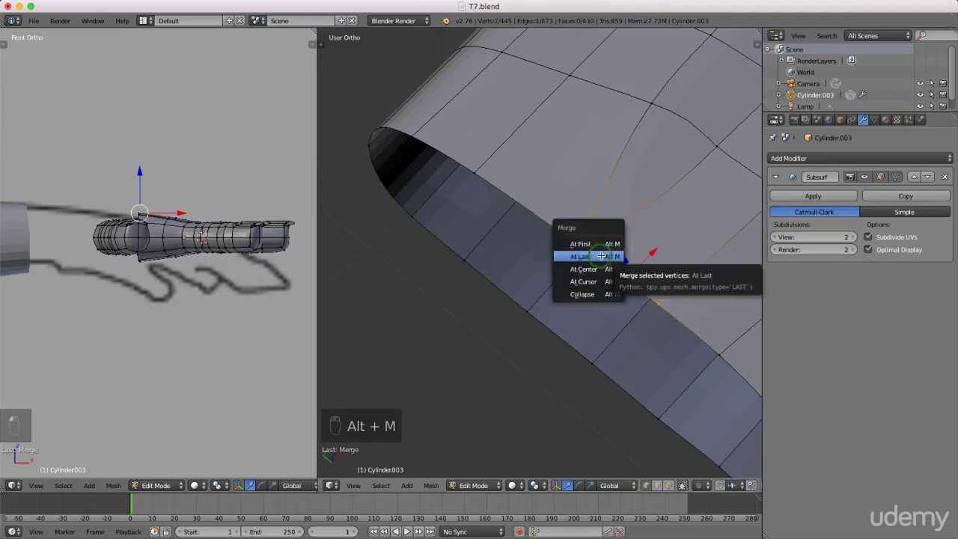
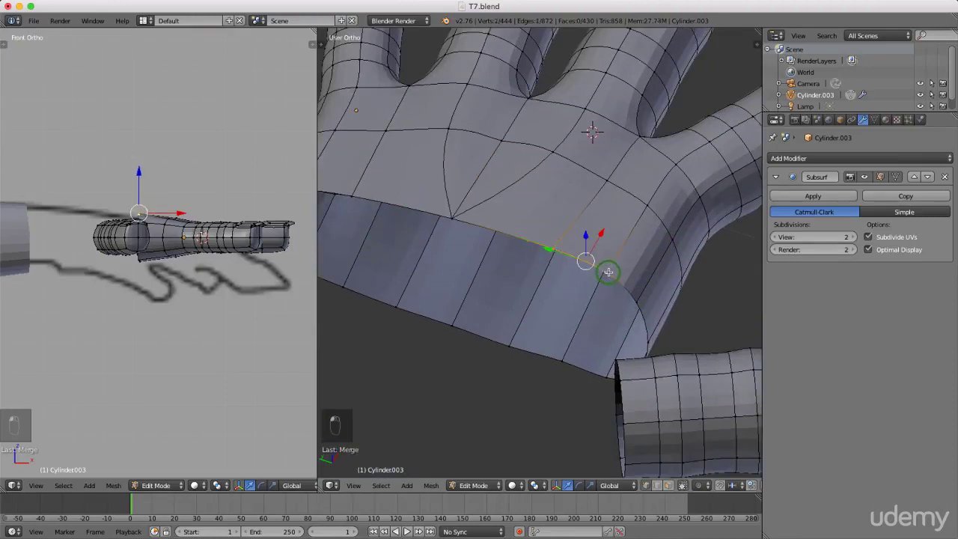
key(alt+m)
key(alt+m)
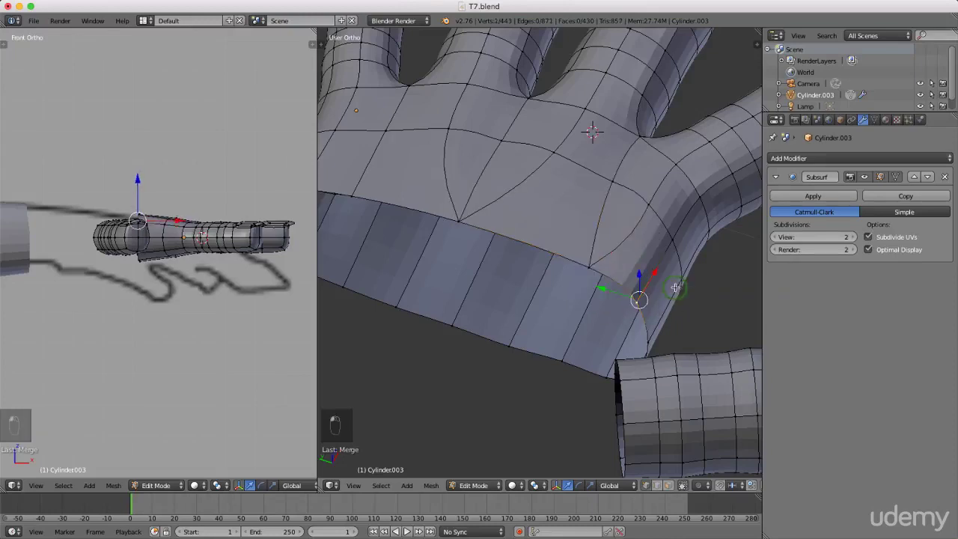
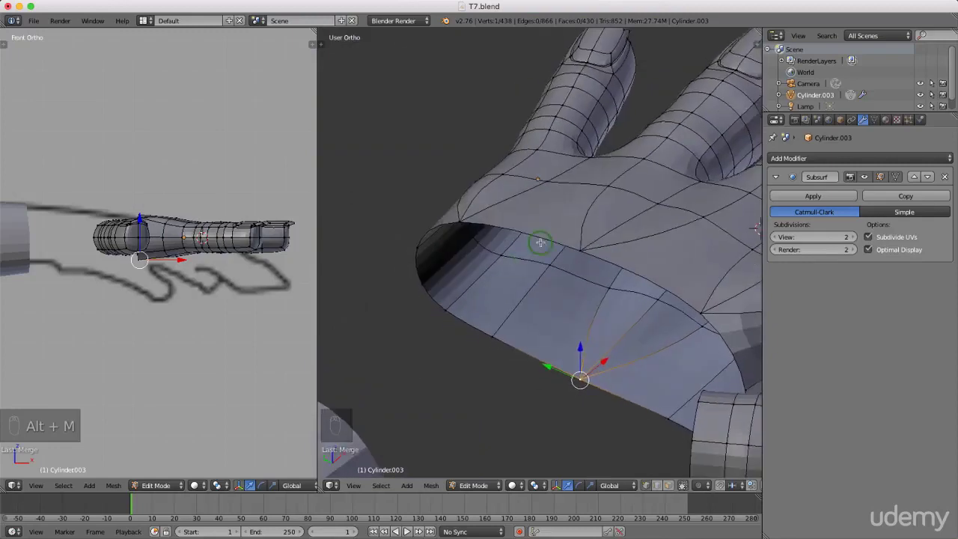
key(ctrl+Tab)
key(ctrl+Tab)
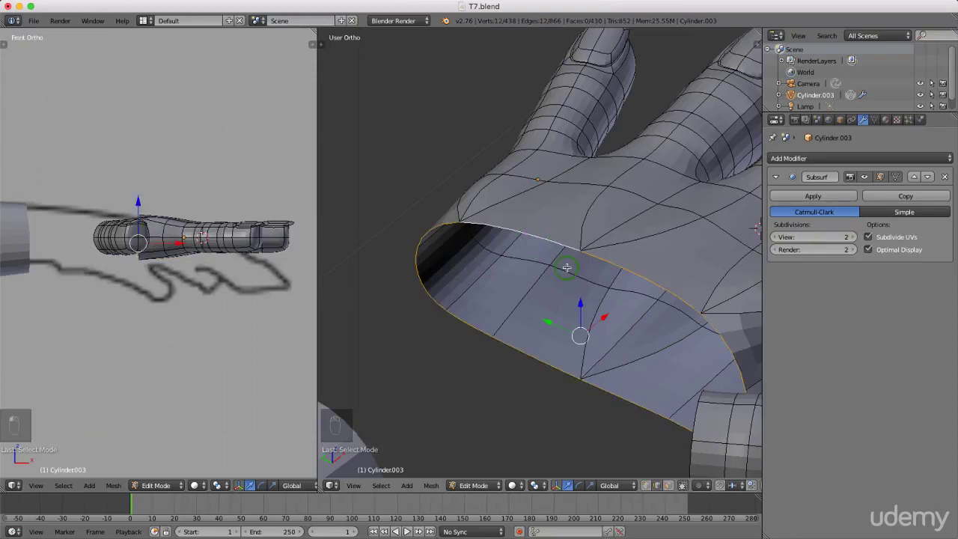
- In Top view extrude the wrist loop twice toward the arm and scale the newest ring along Z
key(KP_7)
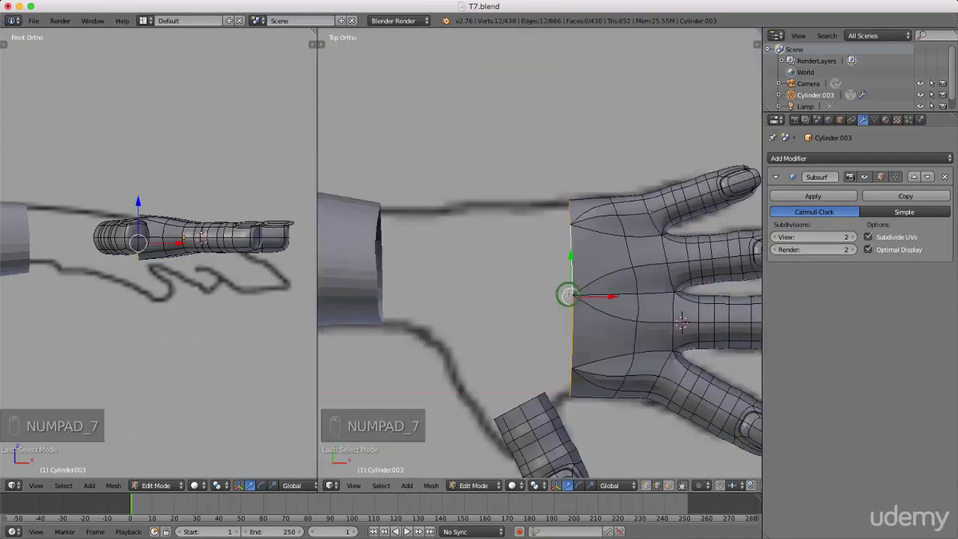
key(e)
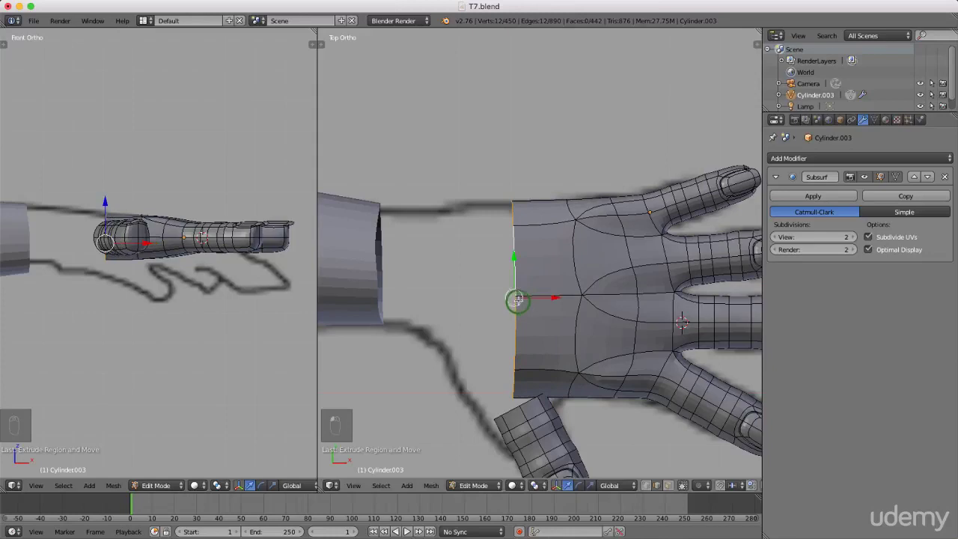
key(e)
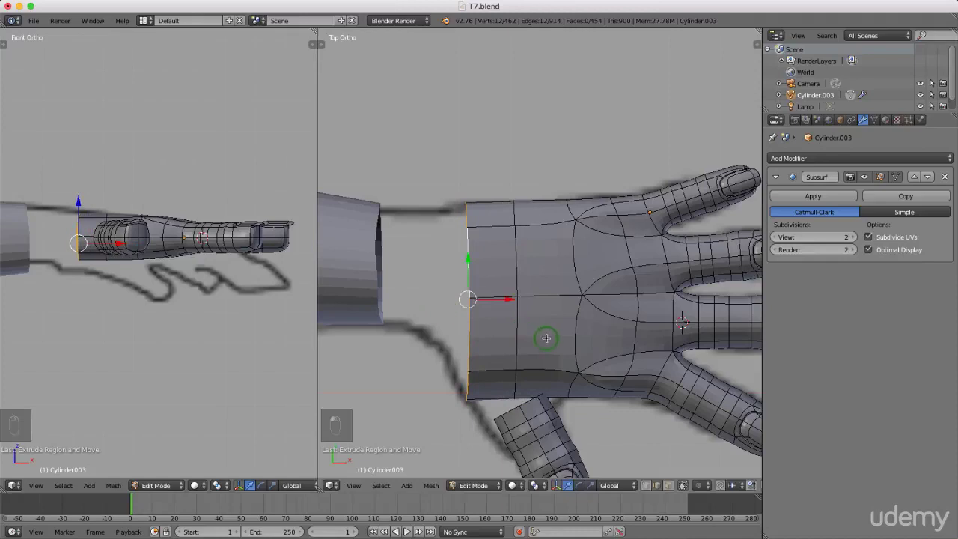
key(s)
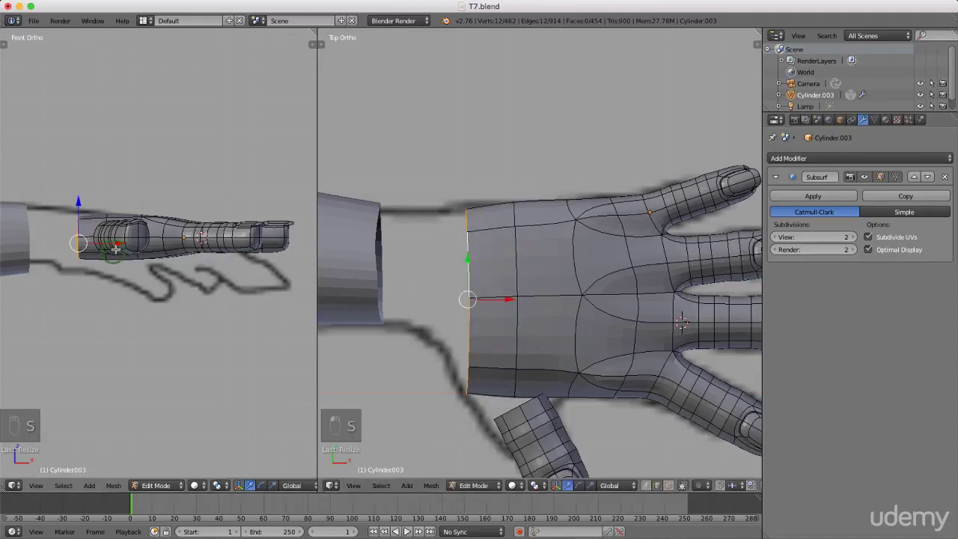